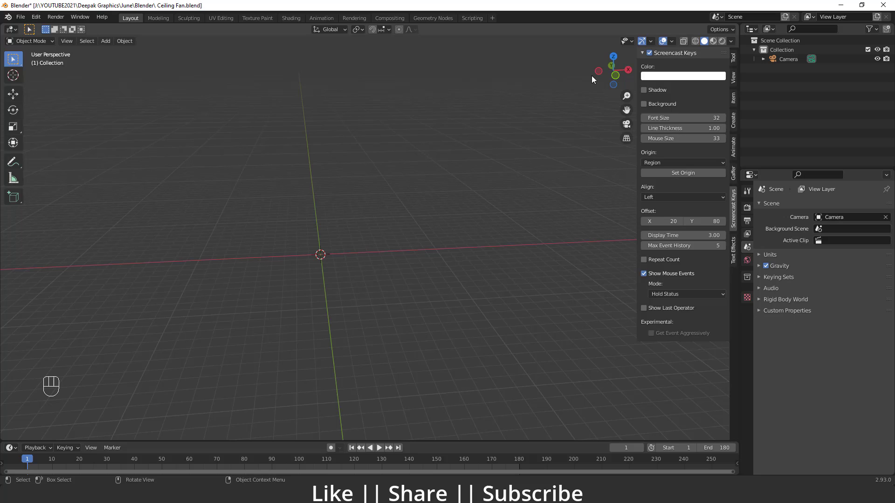
Hide the viewport sidebar holding the Screencast Keys settings
key(n)
click(100, 384)
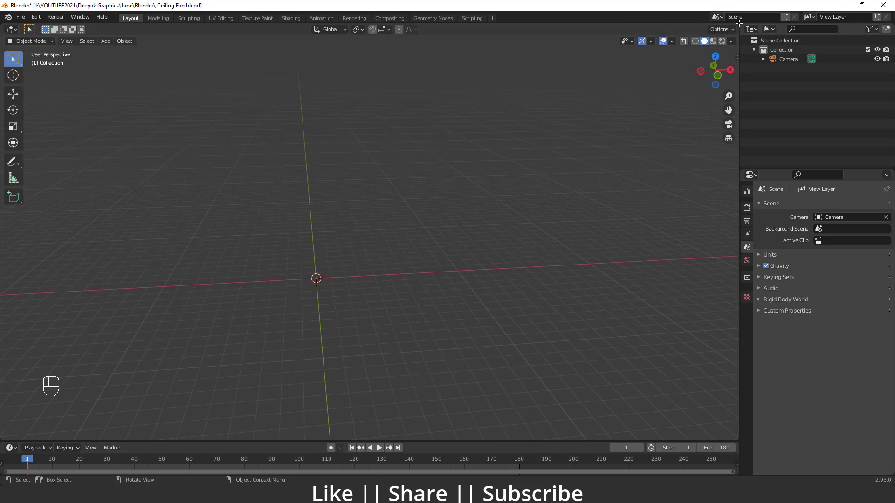
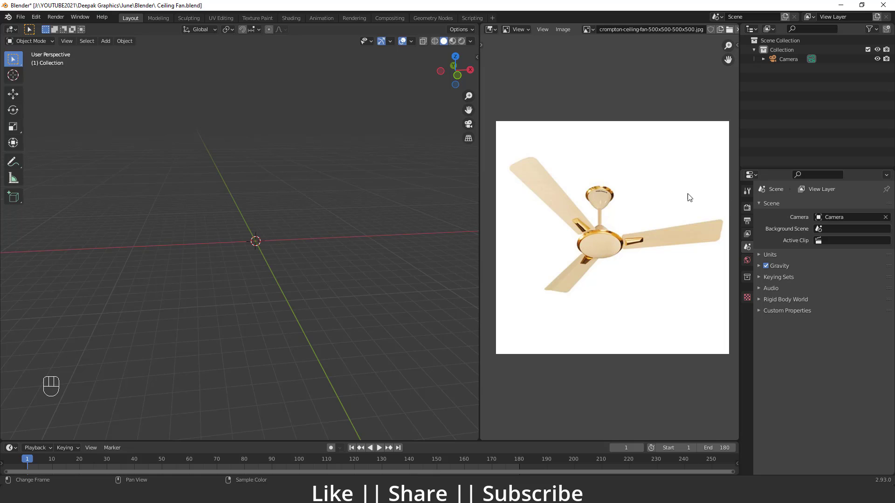
Adjust the 3D view of the empty scene beside the fan reference photo
middle_click(240, 258)
middle_click(249, 254)
Add a circle mesh at the origin, fill it and extrude the disc face downward
key(shift+a)
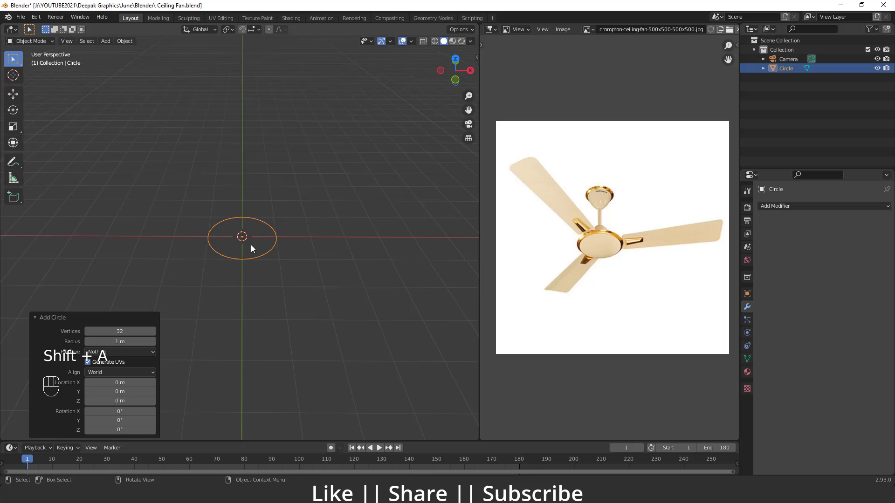
click(270, 242)
key(Tab)
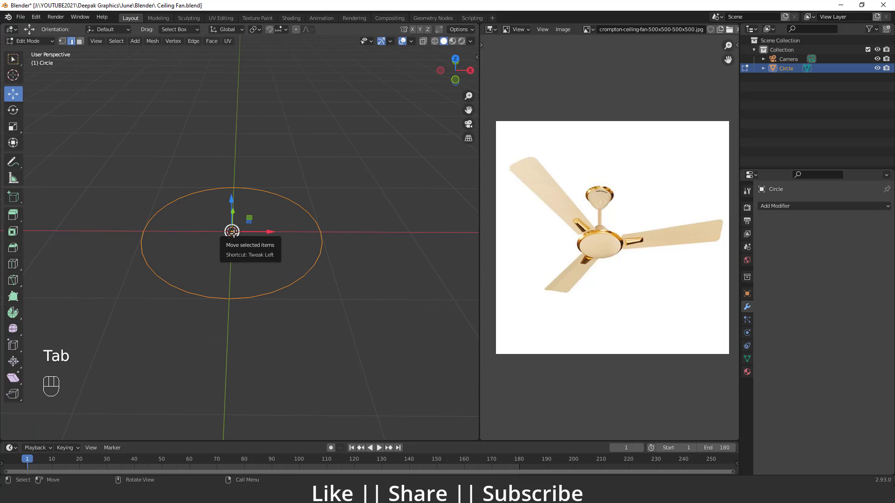
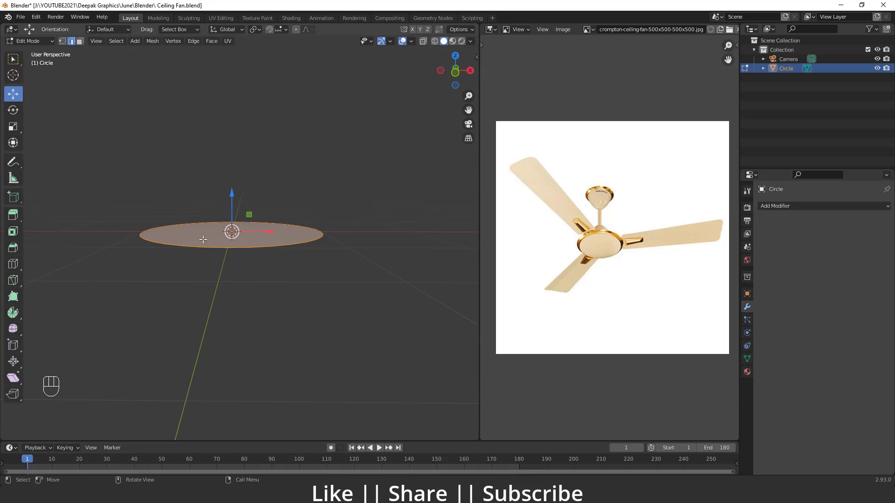
key(3)
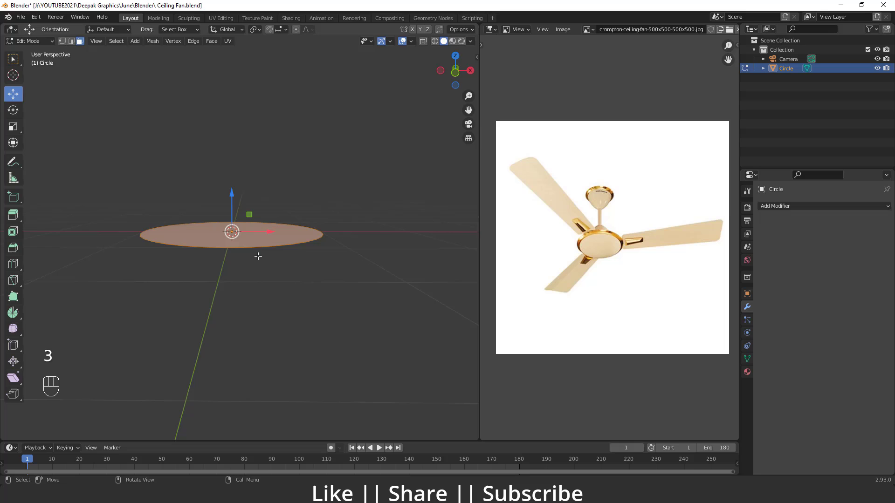
key(e)
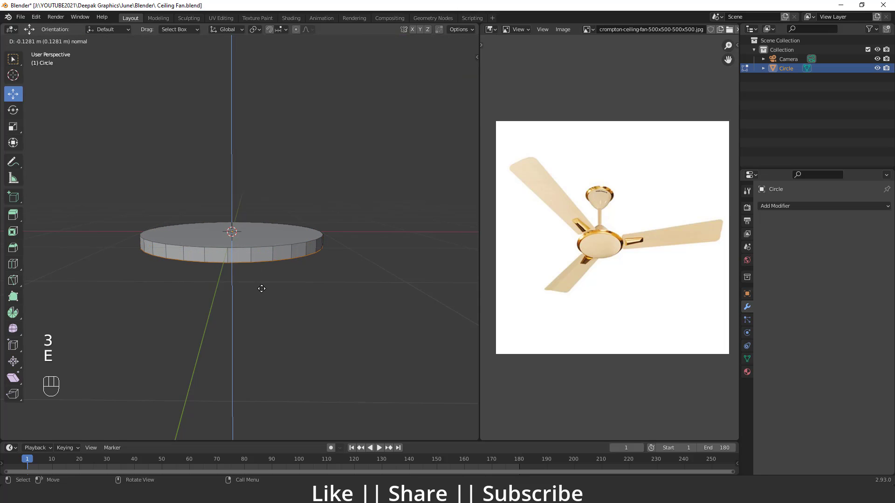
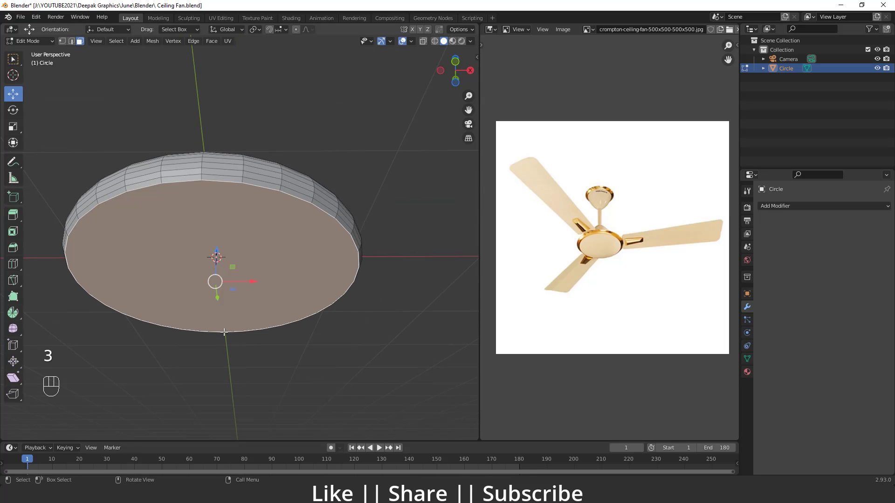
Inset the disc's underside and push the inner face up to recess it
key(i)
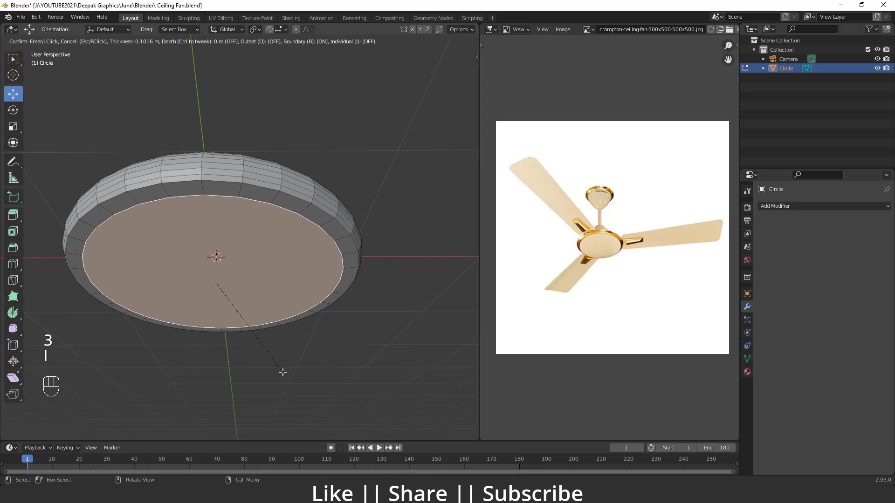
middle_click(218, 321)
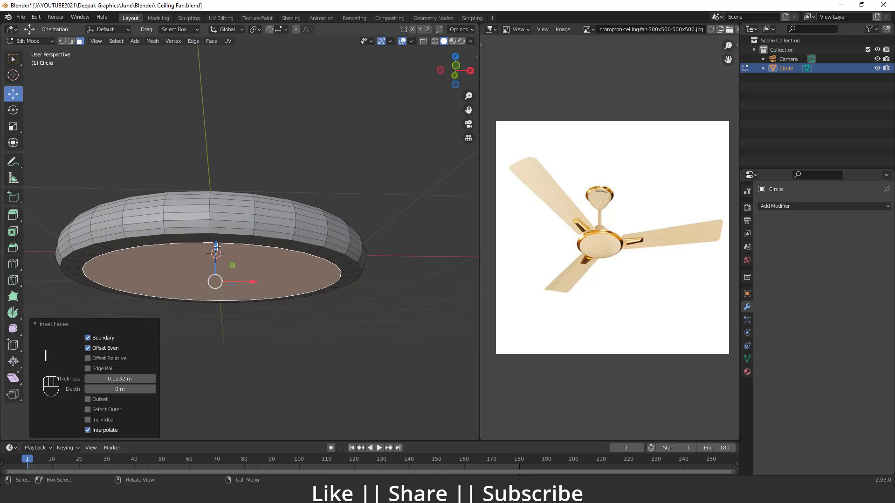
drag(221, 248, 220, 261)
middle_click(217, 285)
drag(245, 284, 256, 290)
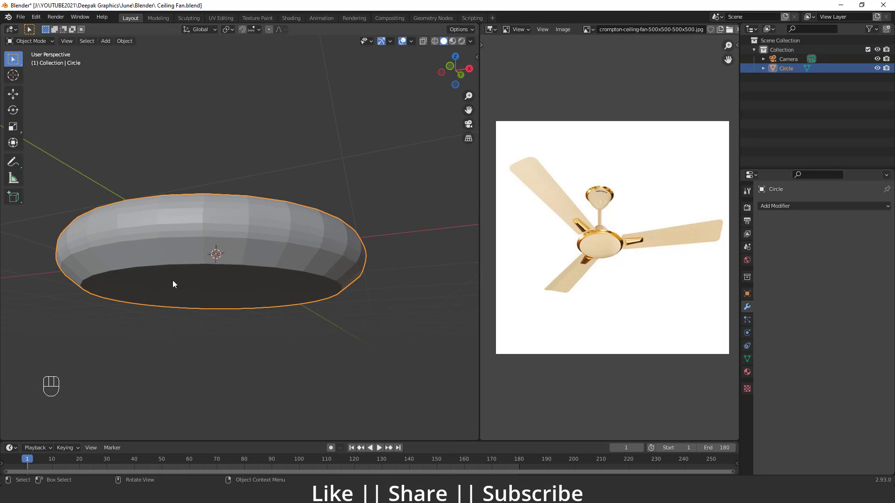
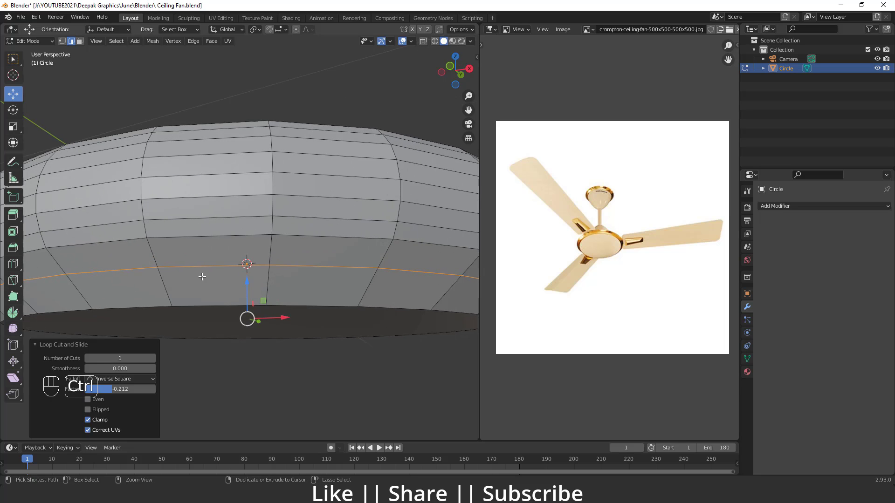
Bevel the rim edge loop into a narrow groove
key(ctrl+b)
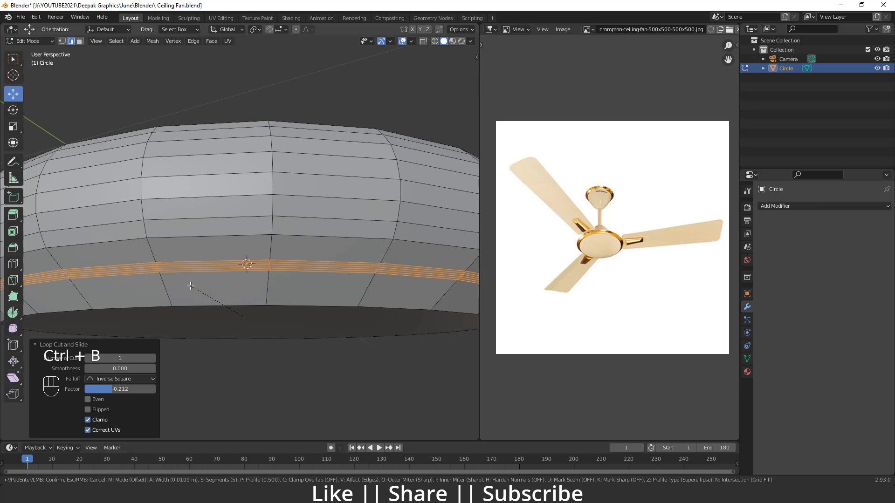
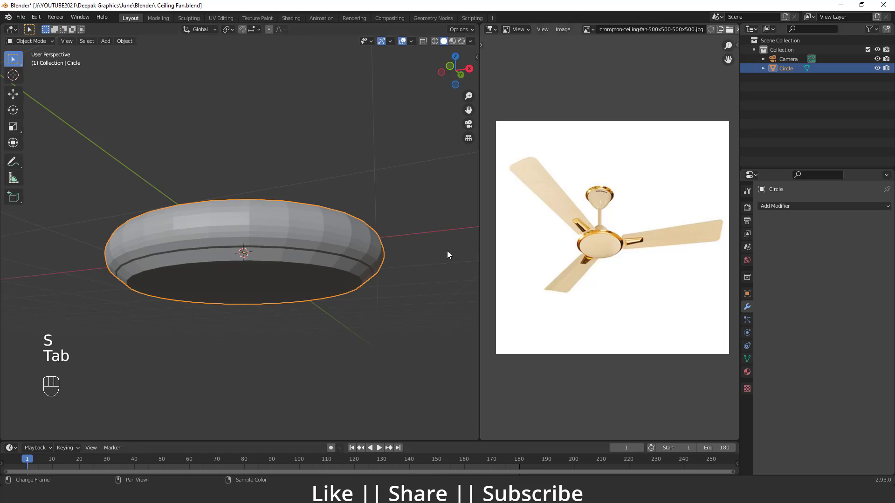
Raise the Subdivision modifier's viewport level to 2 and check the disc from below
drag(824, 206, 724, 380)
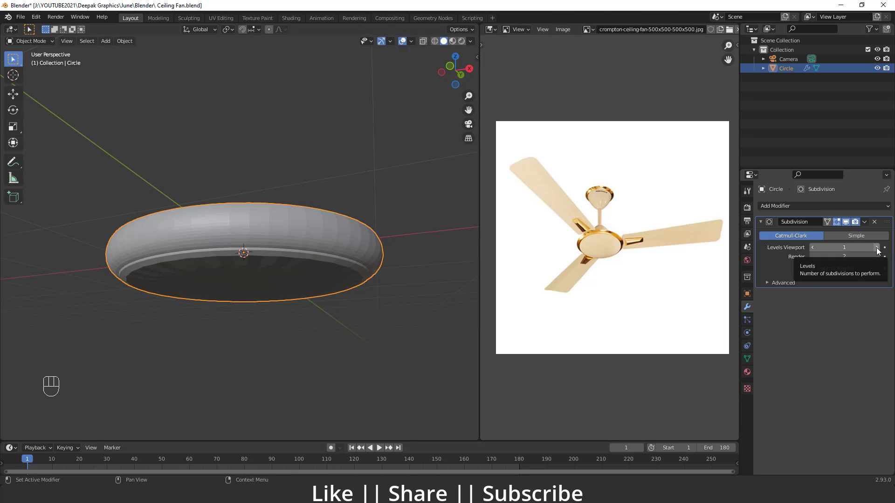
drag(278, 278, 280, 295)
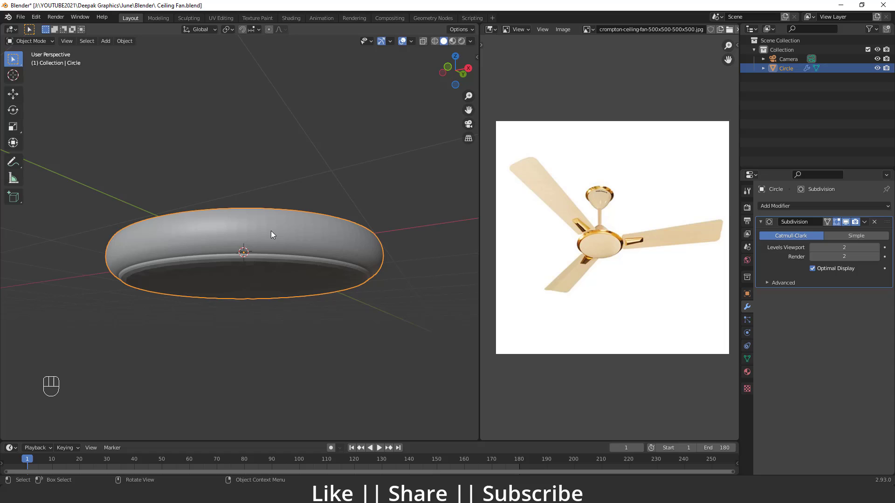
drag(286, 238, 243, 240)
drag(258, 274, 252, 255)
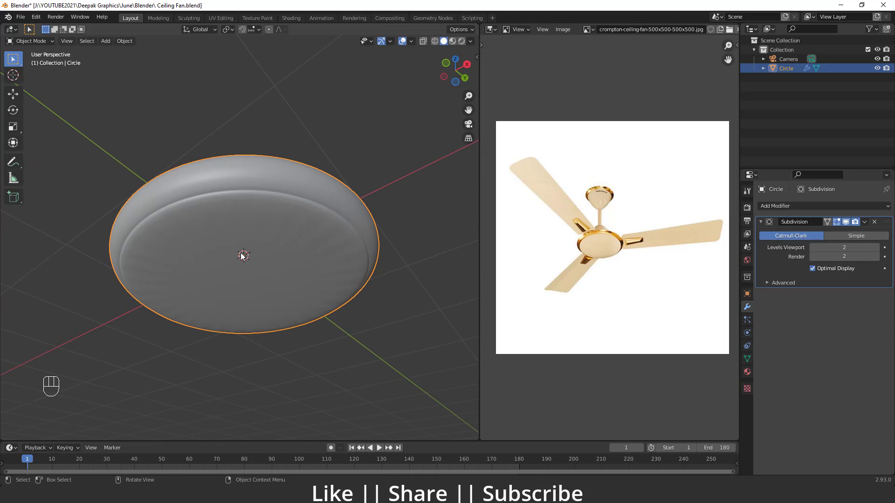
Grid-fill the edge loop around the canopy's bottom opening to close it
middle_click(252, 239)
middle_click(254, 257)
middle_click(288, 245)
key(Tab)
key(3)
key(Delete)
key(2)
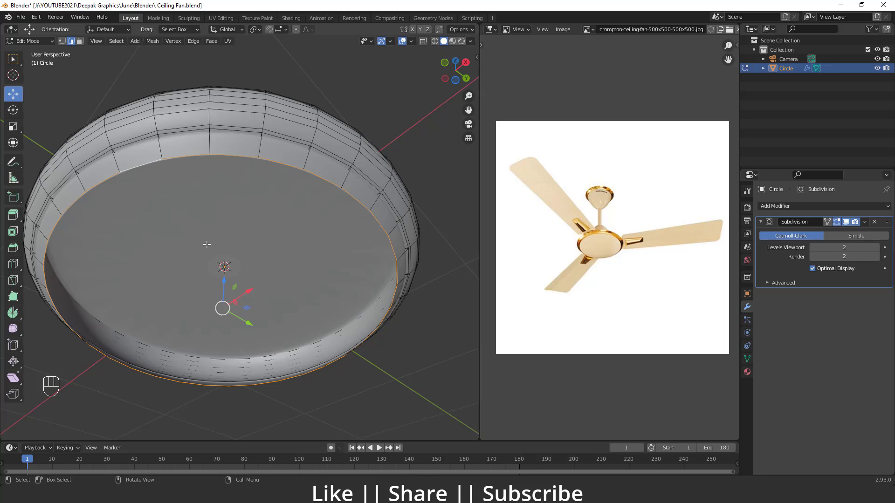
key(F3)
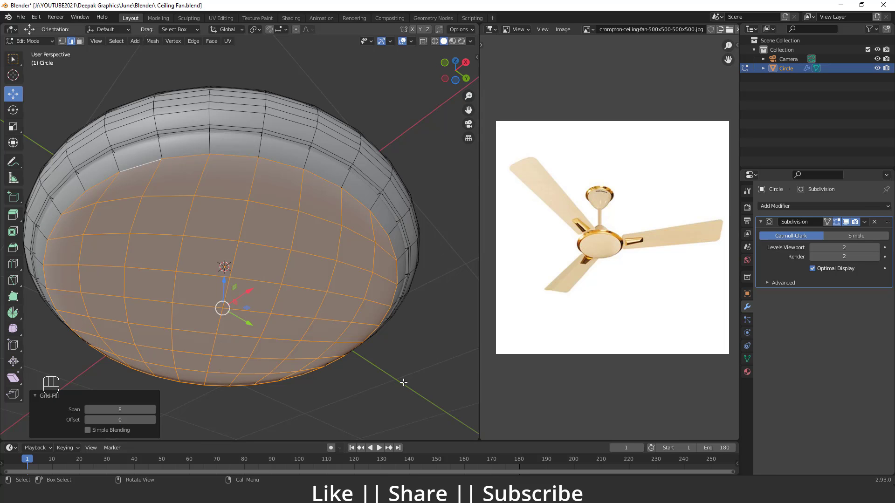
key(Tab)
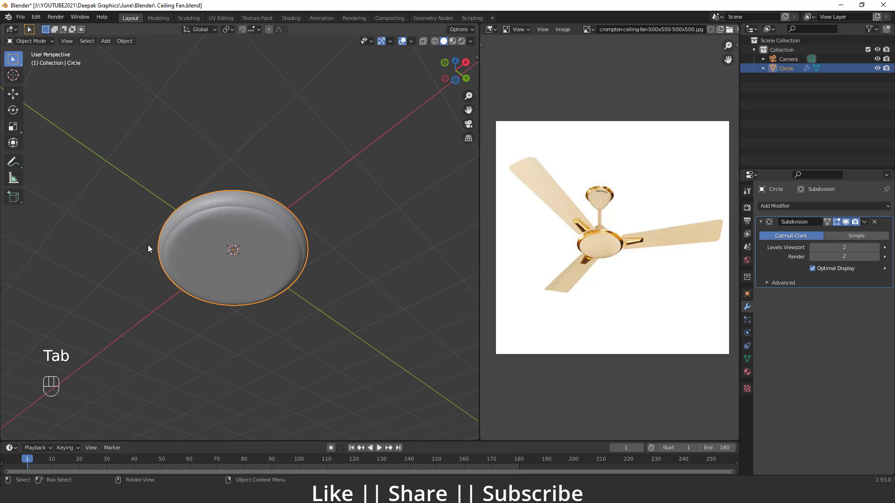
Inset the disc's top face into a ring and a small centre face
drag(167, 243, 186, 277)
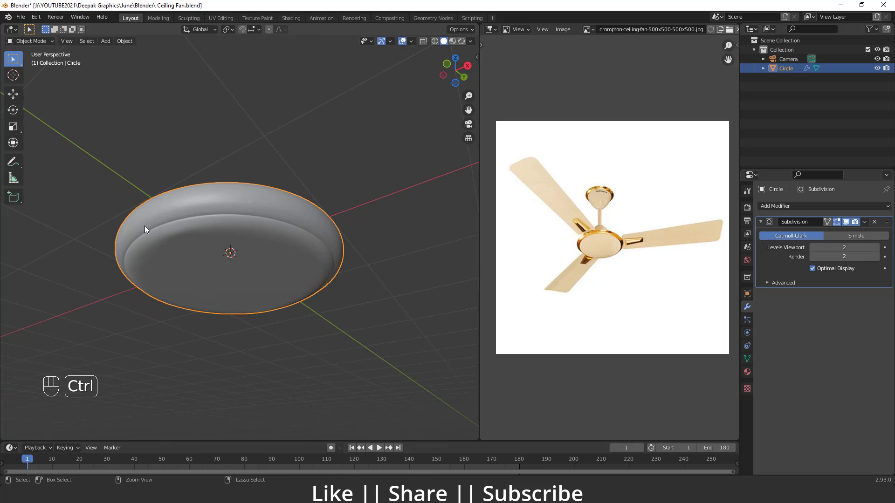
drag(207, 261, 251, 274)
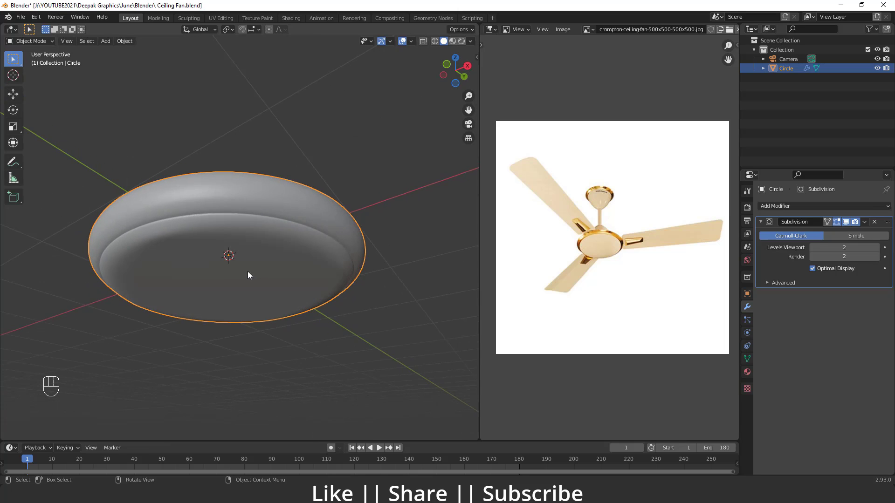
drag(245, 263, 247, 288)
drag(256, 293, 250, 333)
middle_click(249, 333)
middle_click(247, 333)
key(Tab)
click(238, 289)
key(3)
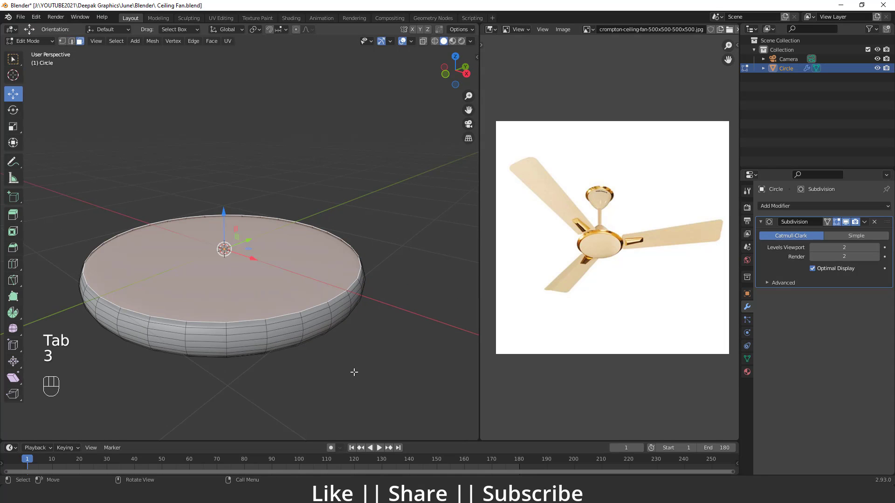
key(i)
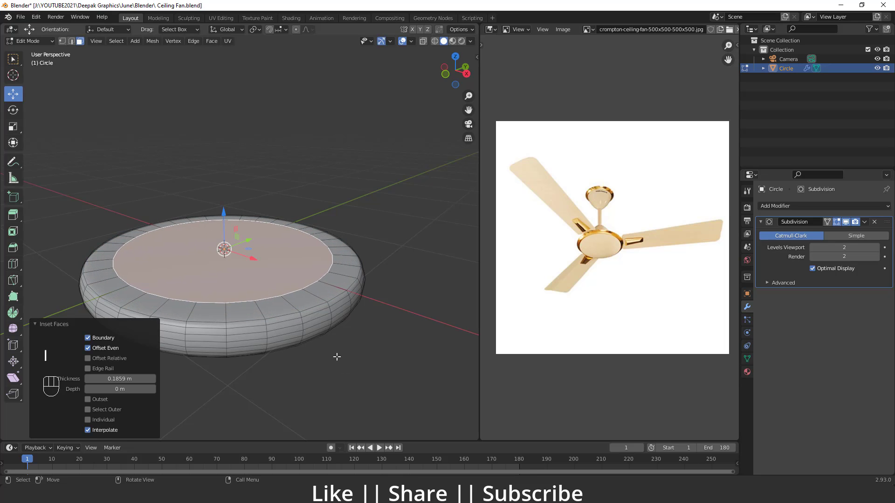
key(i)
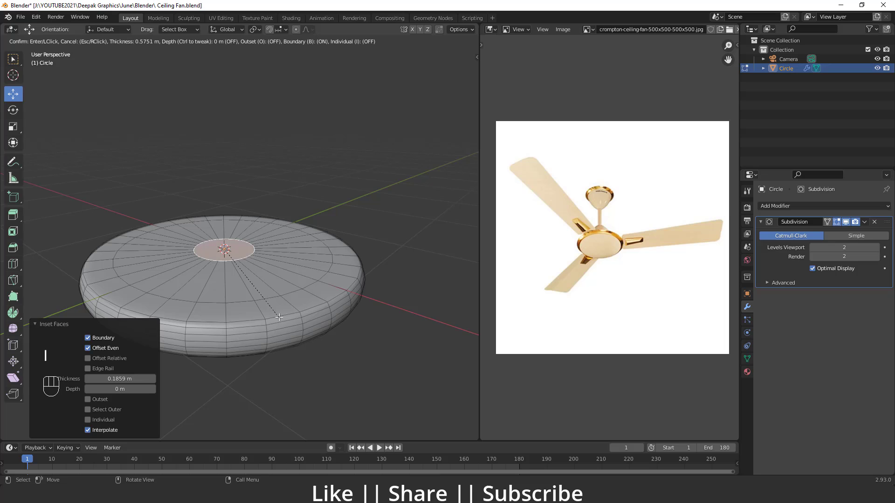
Extrude the centre face up into a short collar with an inset top
middle_click(218, 262)
key(s)
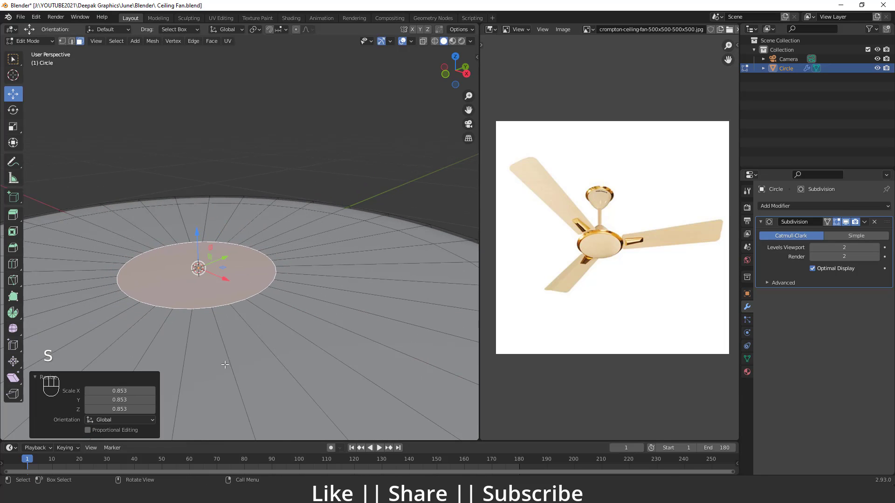
key(e)
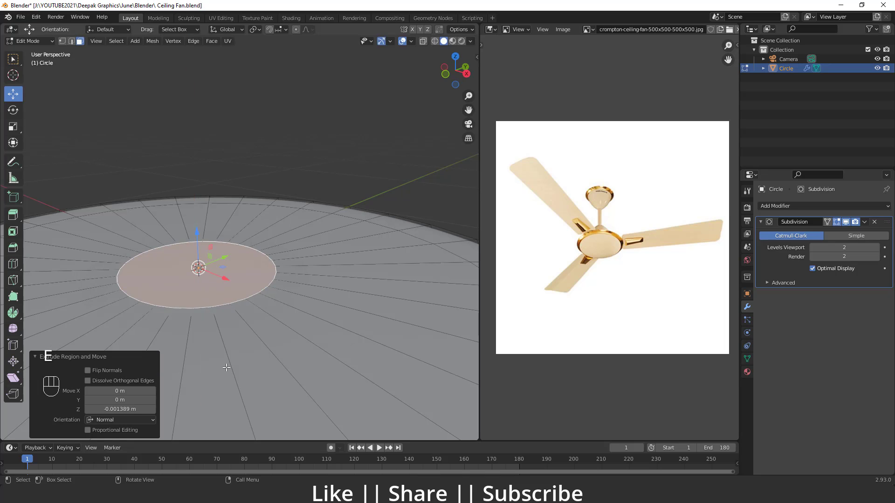
key(e)
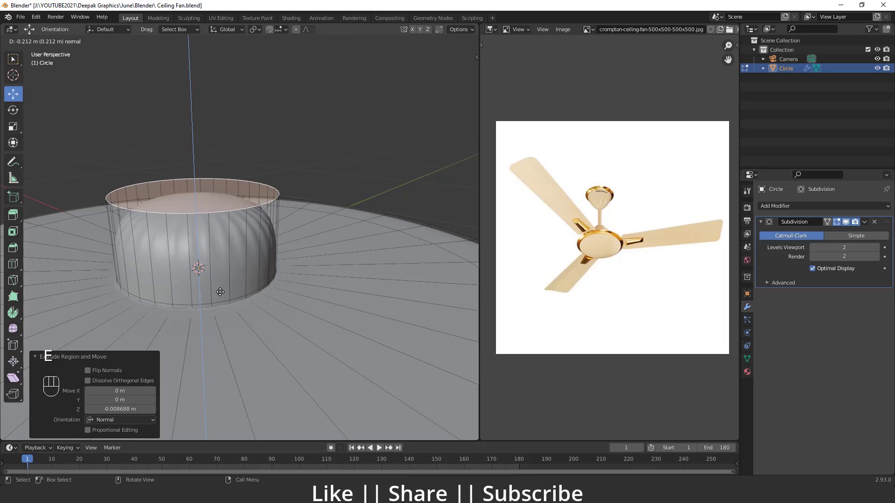
key(e)
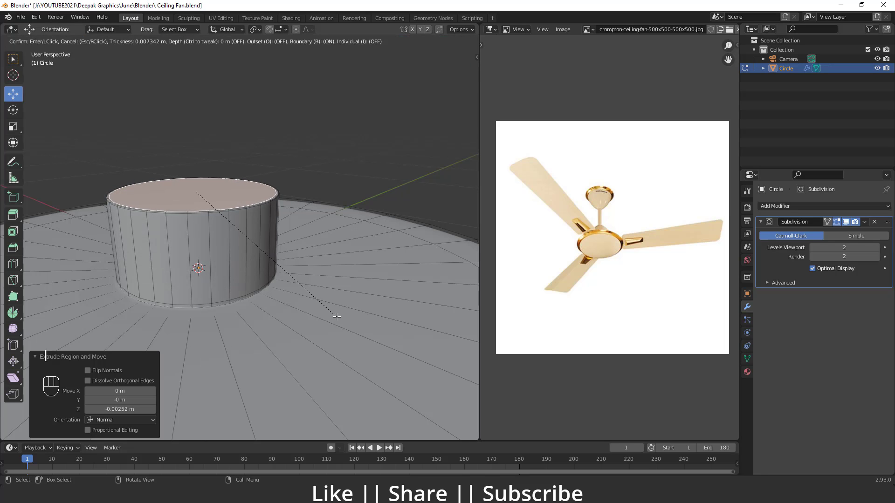
key(i)
click(312, 154)
key(Tab)
drag(253, 303, 173, 302)
middle_click(244, 309)
drag(243, 295, 240, 279)
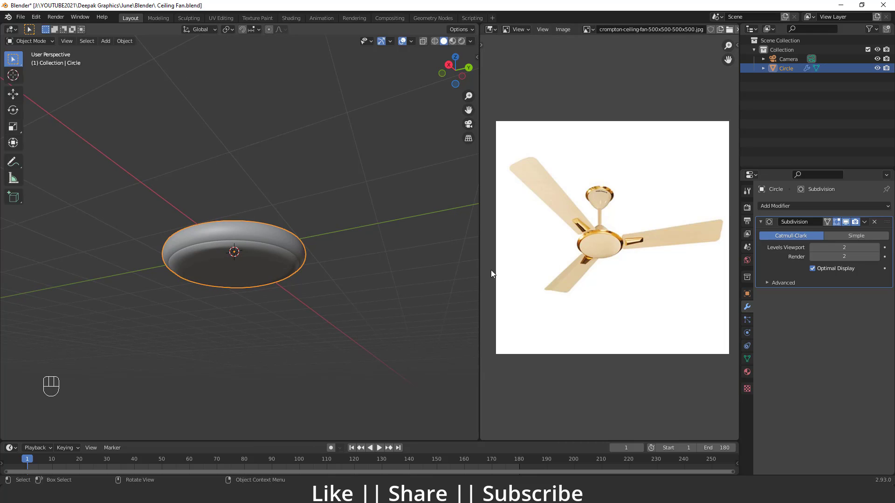
View the canopy straight from the front to compare with the reference
middle_click(100, 384)
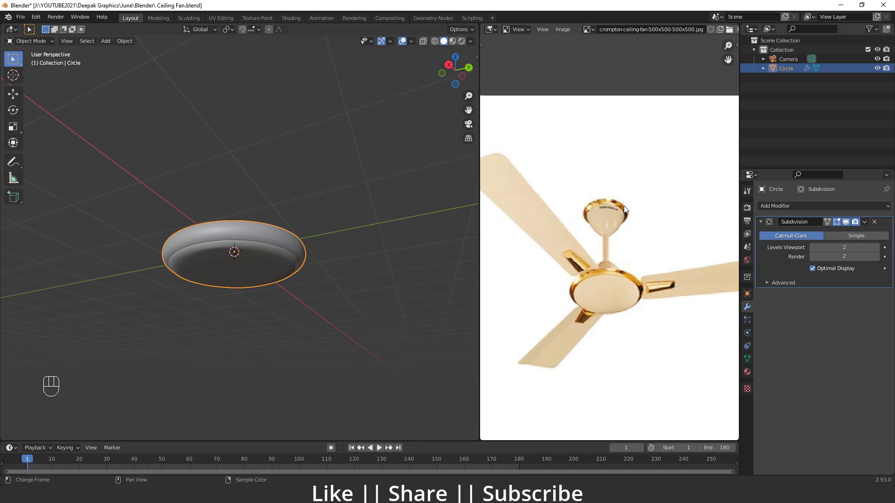
drag(244, 271, 245, 297)
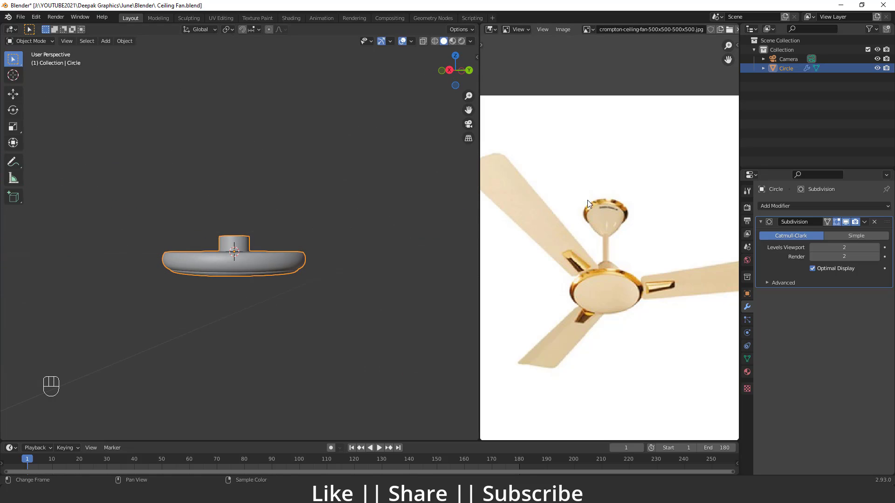
key(`)
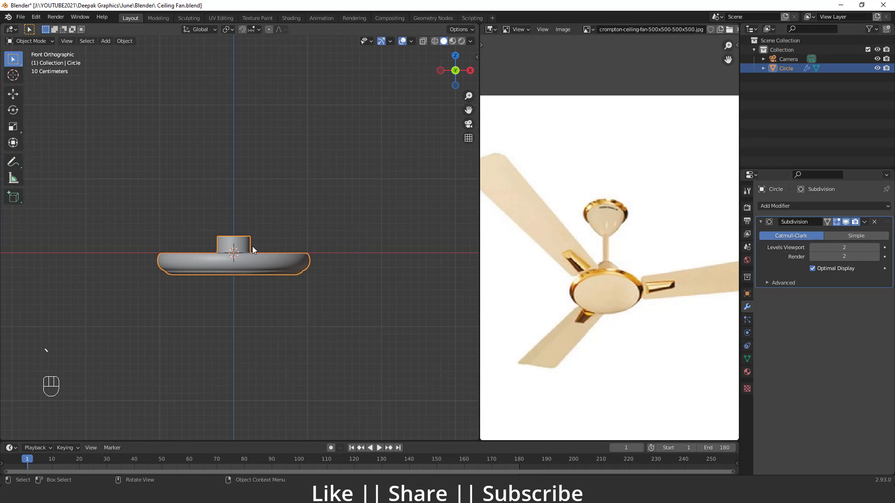
Add a small cylinder above the disc, apply its scale and isolate it
key(shift+a)
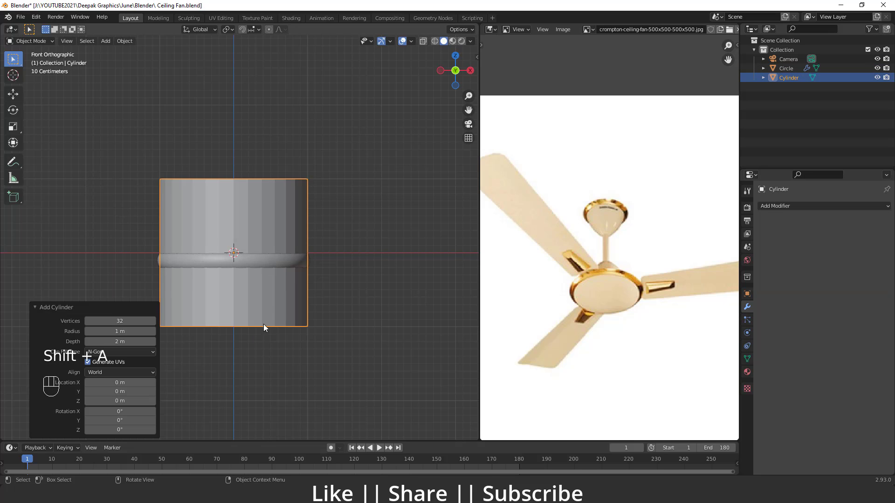
key(s)
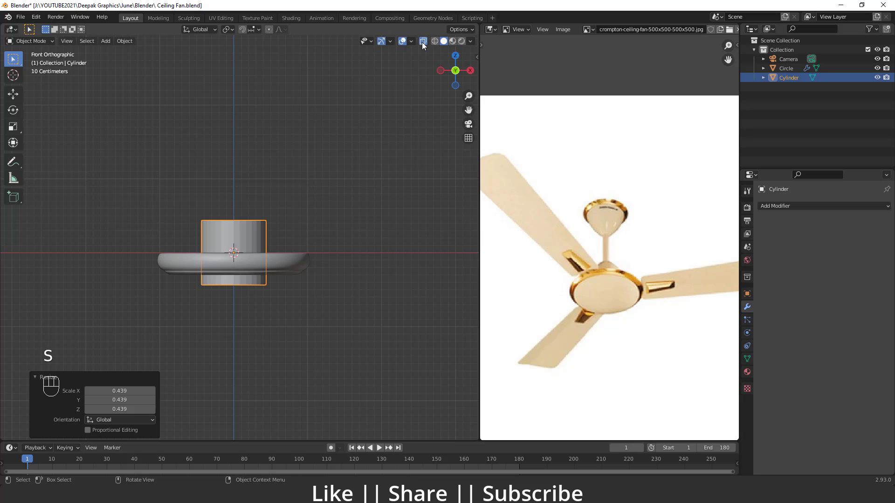
key(s)
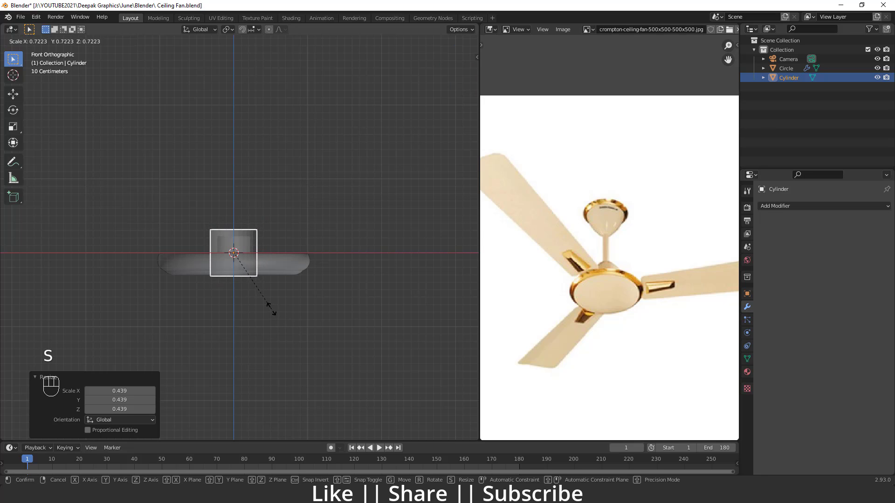
middle_click(245, 262)
drag(251, 245, 259, 202)
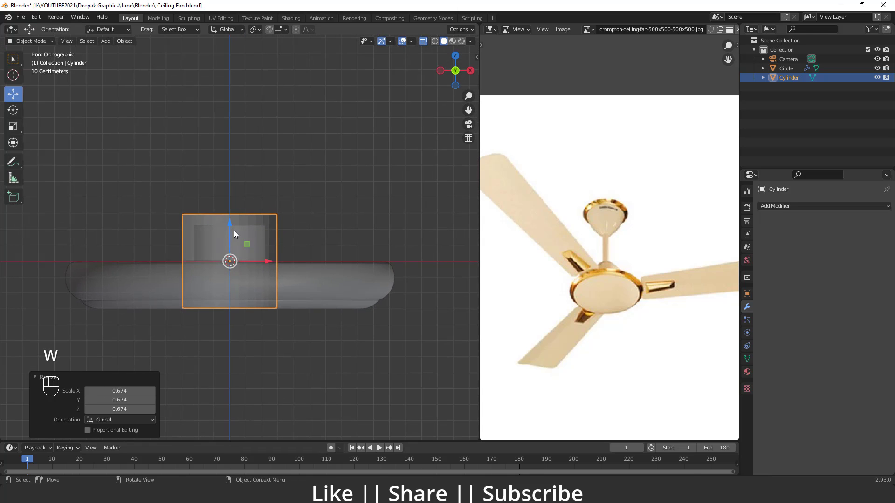
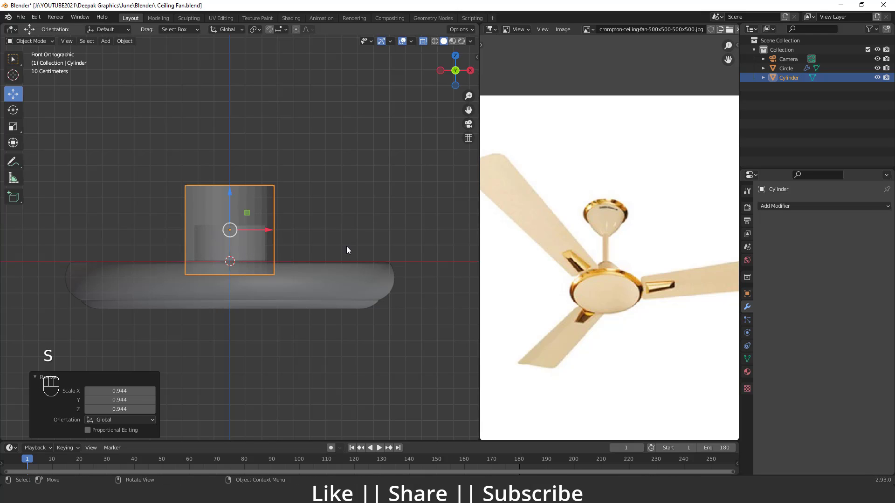
key(ctrl+a)
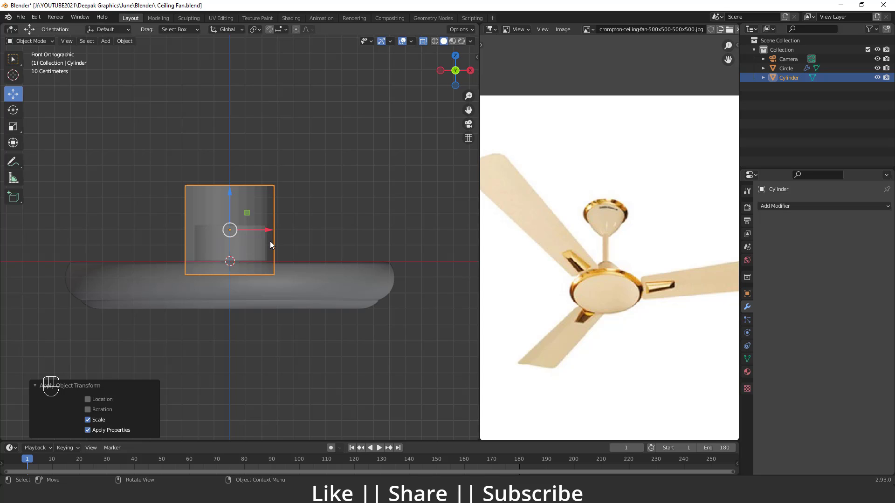
key(shift+h)
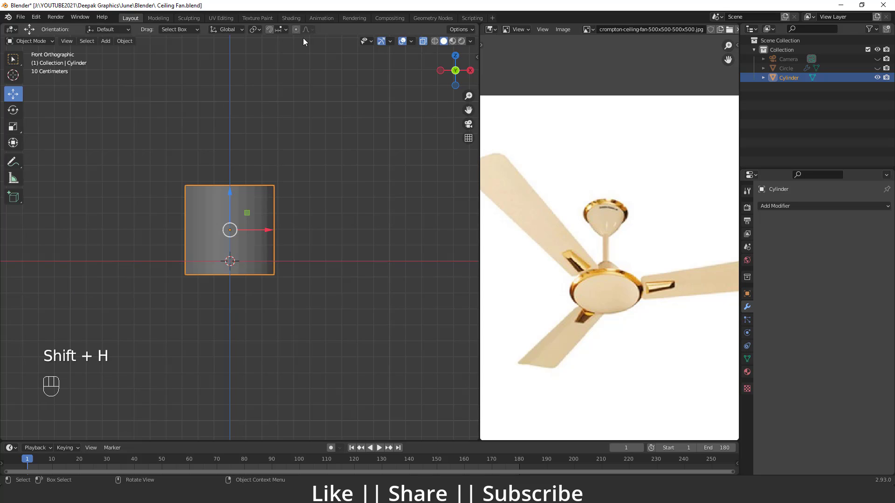
drag(423, 42, 420, 43)
Edit the cylinder mesh in front view, then bring the other objects back into view
key(Tab)
click(269, 235)
key(3)
middle_click(245, 302)
middle_click(245, 273)
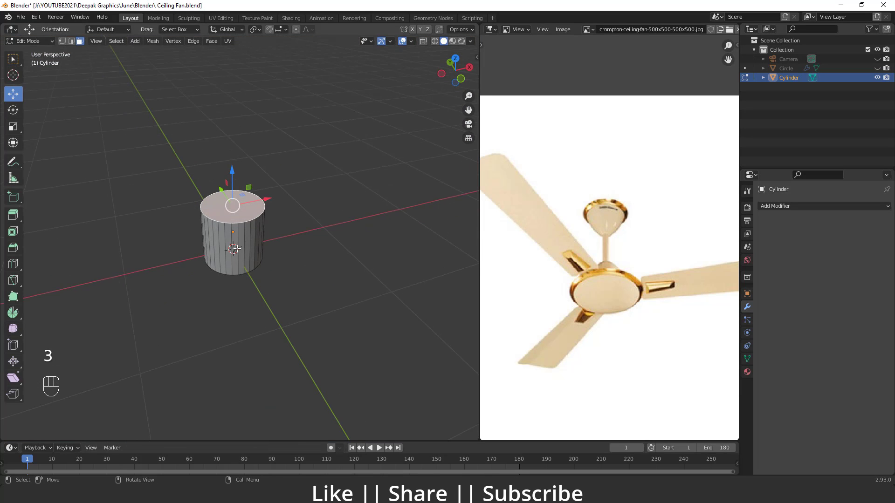
drag(247, 241, 246, 185)
key(Delete)
key(`)
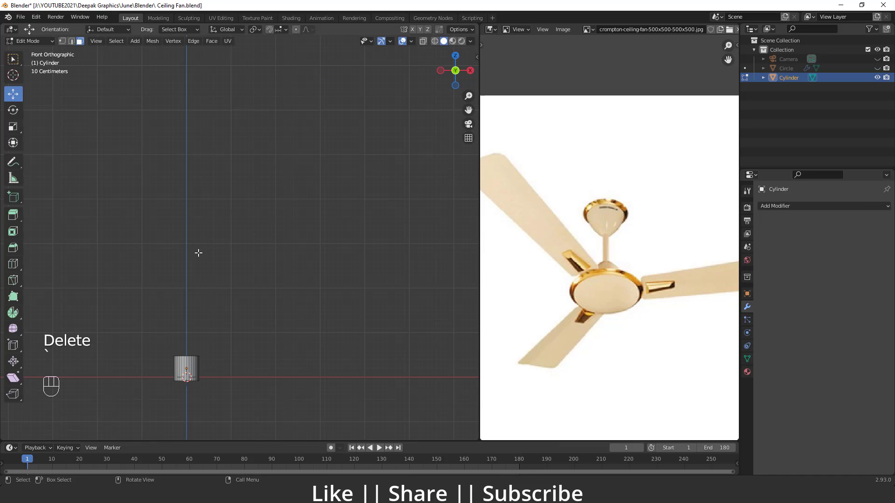
key(`)
key(Tab)
drag(229, 308, 100, 383)
key(alt+h)
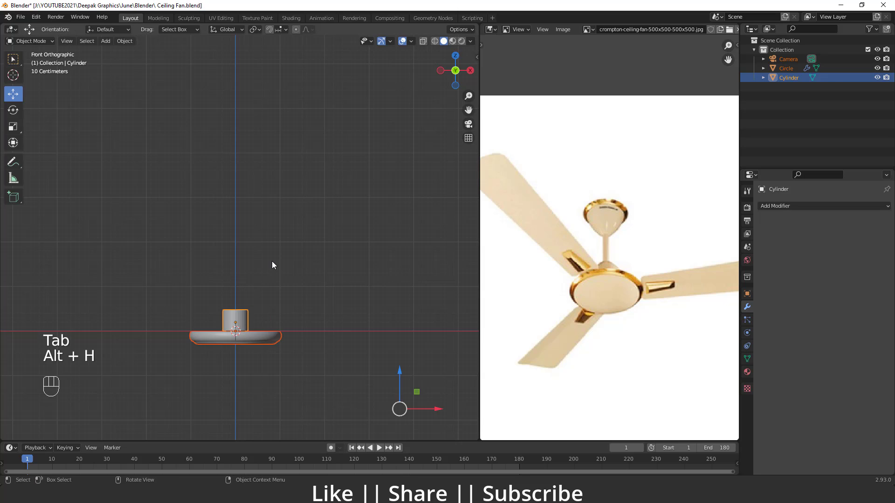
Add several horizontal loop cuts and narrow the top ring into a rounded dome
middle_click(266, 344)
middle_click(257, 272)
middle_click(100, 383)
click(228, 229)
click(427, 42)
drag(235, 222, 237, 199)
key(Tab)
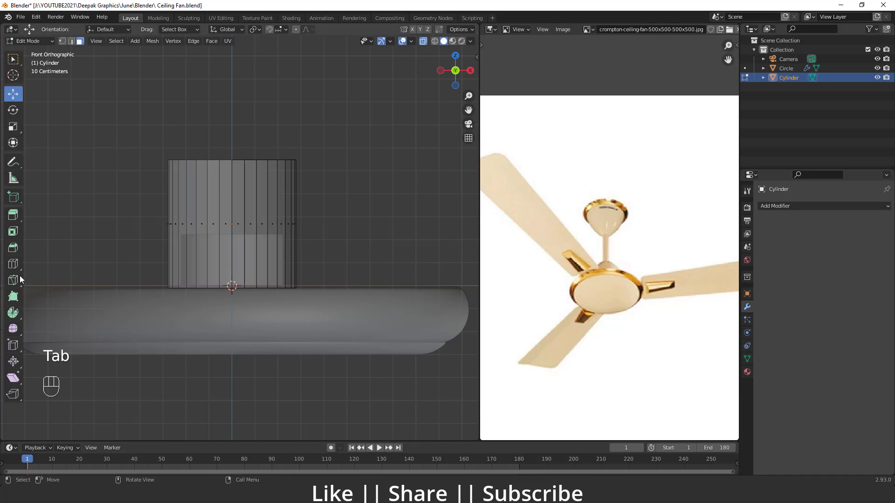
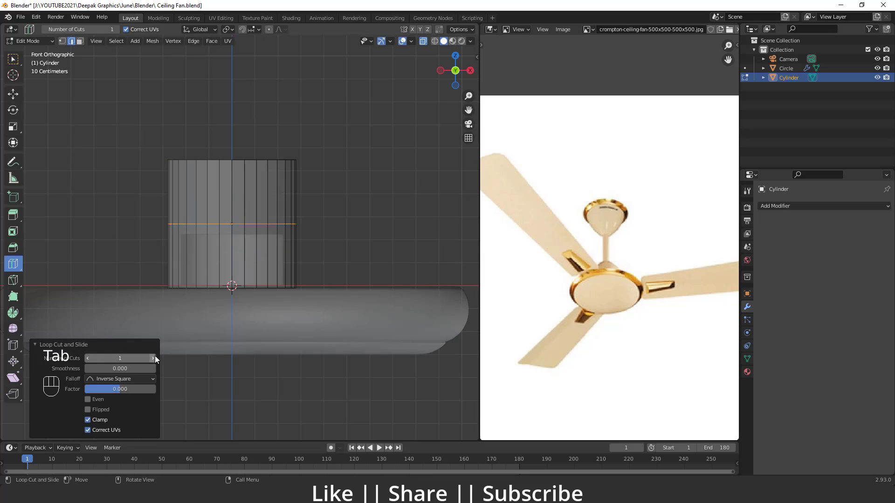
click(156, 360)
double_click(156, 359)
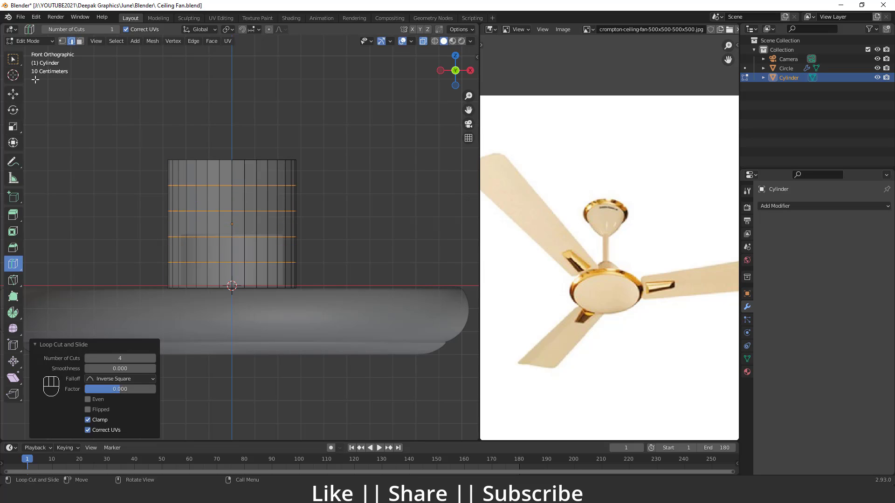
click(14, 101)
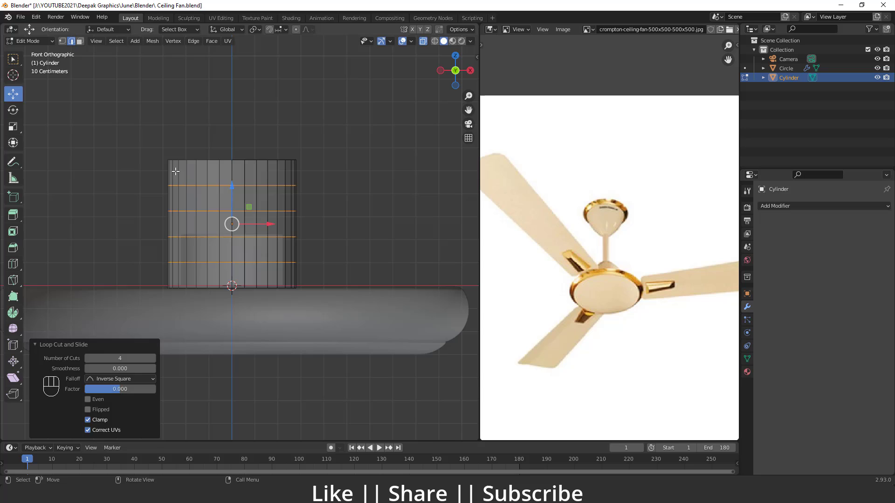
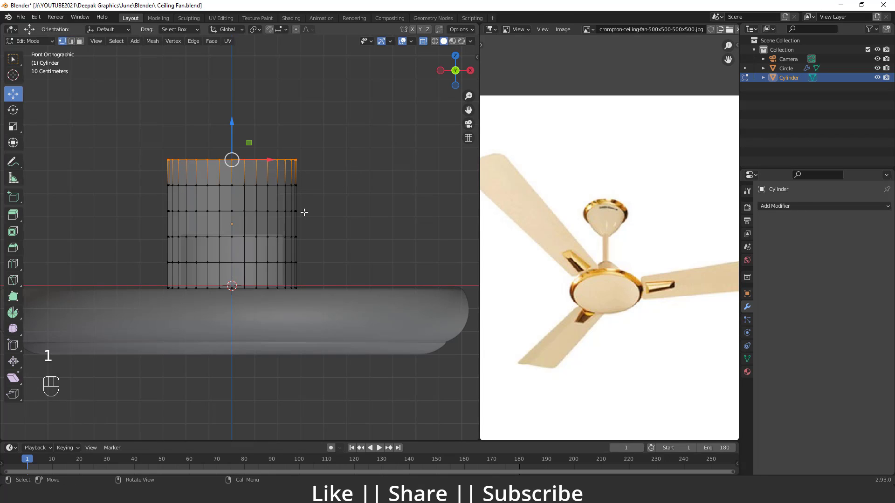
key(s)
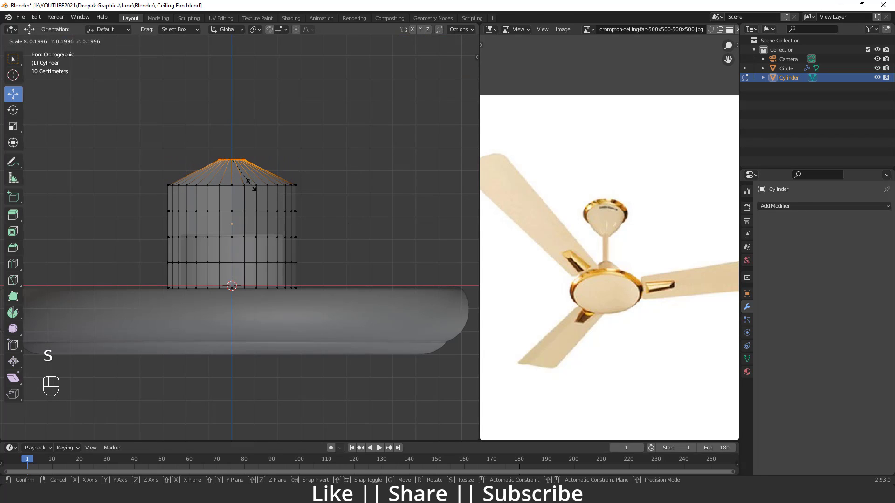
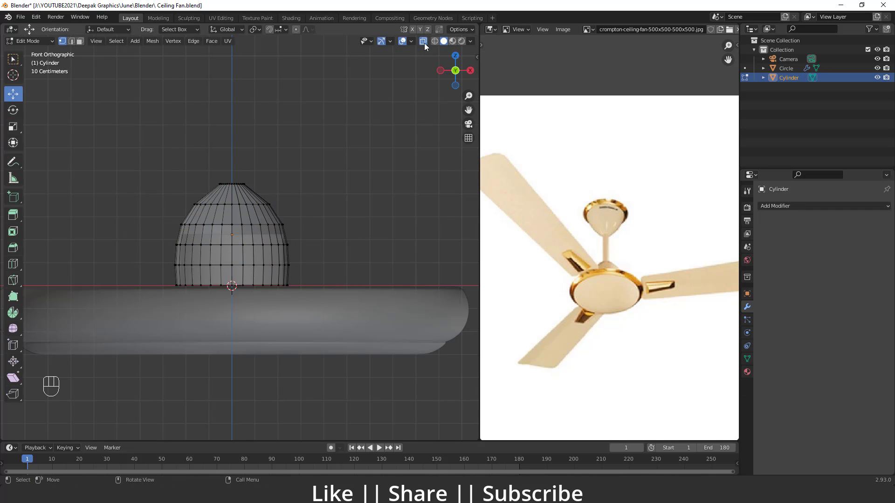
key(Tab)
Give the dome a Solidify modifier with 0.02 m wall thickness, inspecting the open top
drag(298, 209, 264, 232)
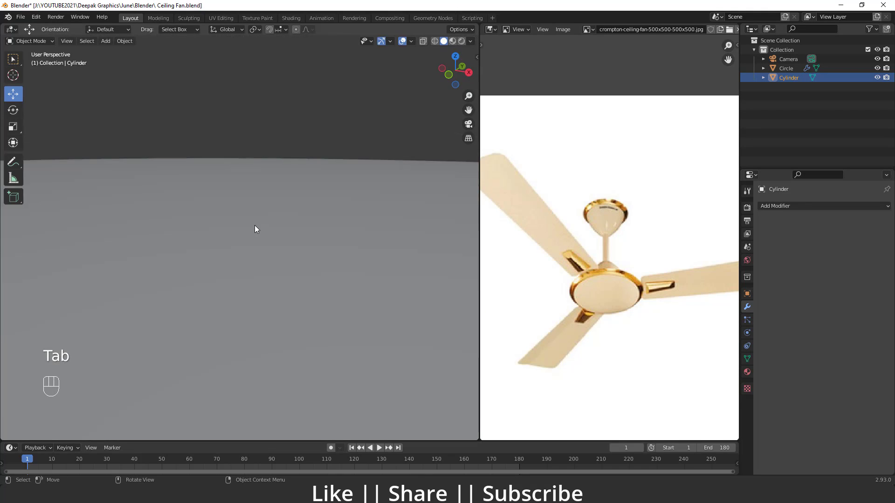
drag(278, 245, 252, 246)
drag(233, 252, 239, 250)
middle_click(252, 252)
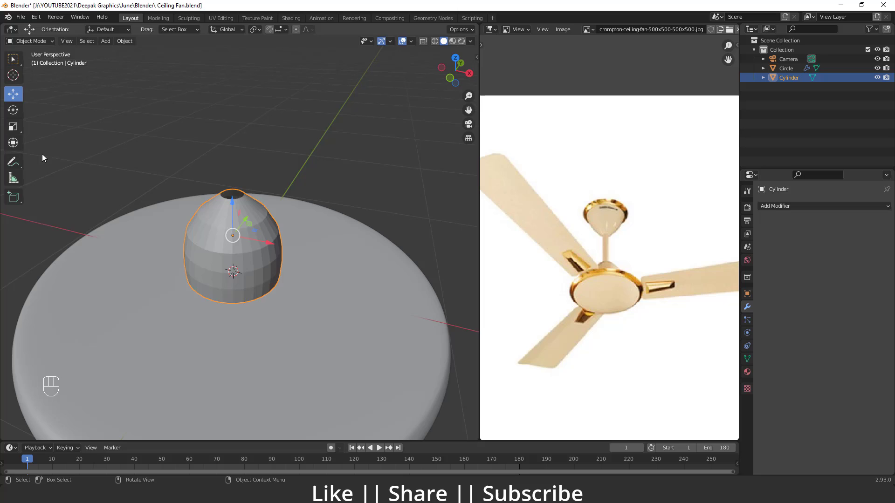
drag(792, 212, 705, 367)
drag(262, 223, 256, 212)
drag(257, 219, 259, 240)
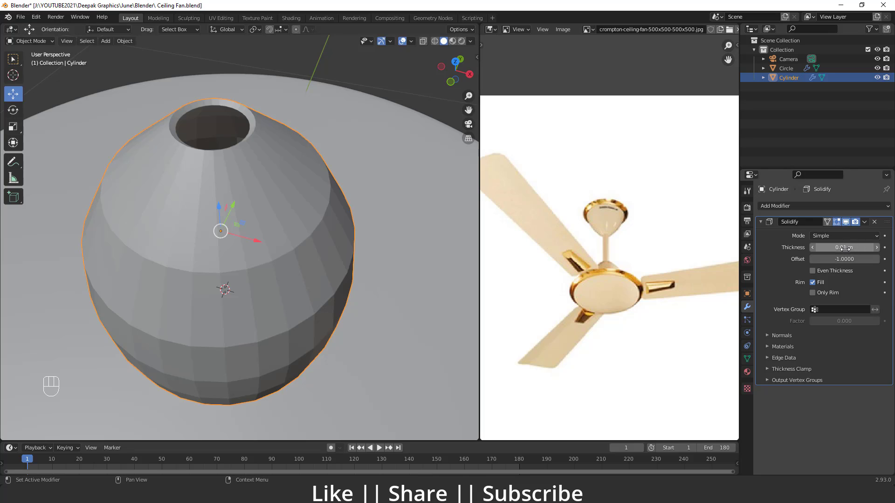
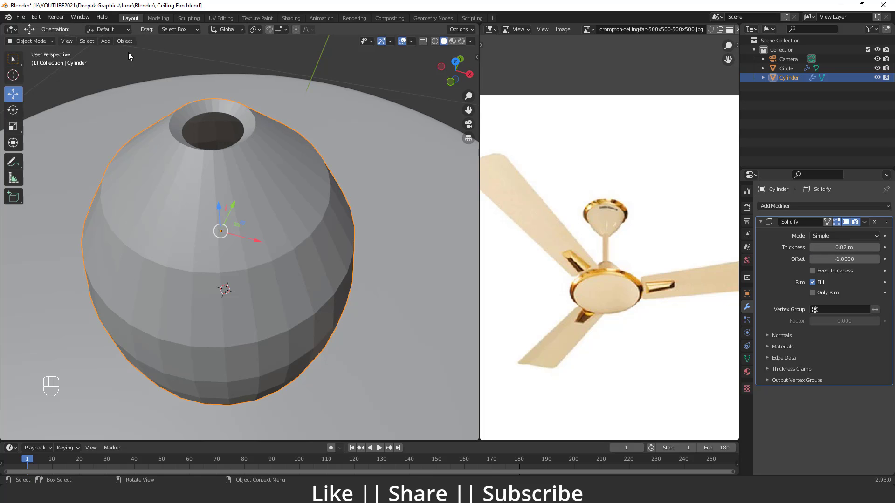
Add a Subdivision Surface modifier to smooth the dome and view it from the front
drag(212, 201, 208, 180)
drag(799, 259, 719, 377)
drag(244, 261, 247, 219)
drag(245, 233, 250, 244)
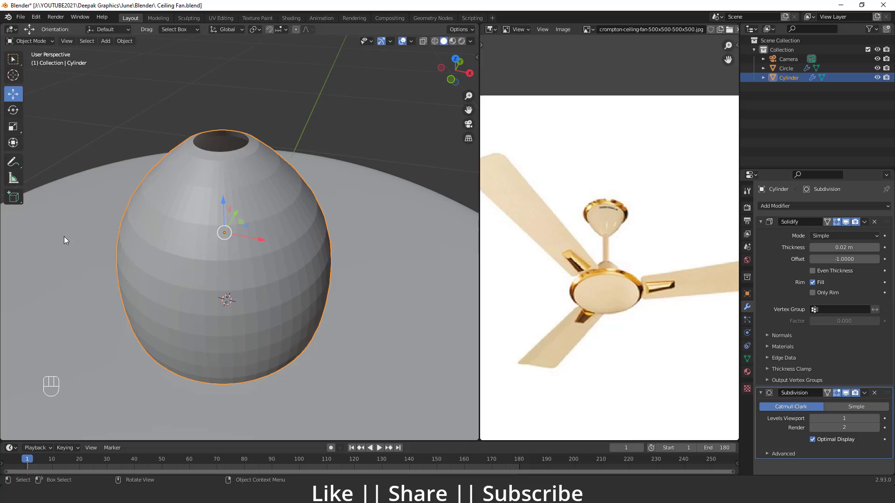
drag(232, 168, 226, 269)
drag(226, 270, 223, 231)
drag(220, 239, 224, 232)
key(`)
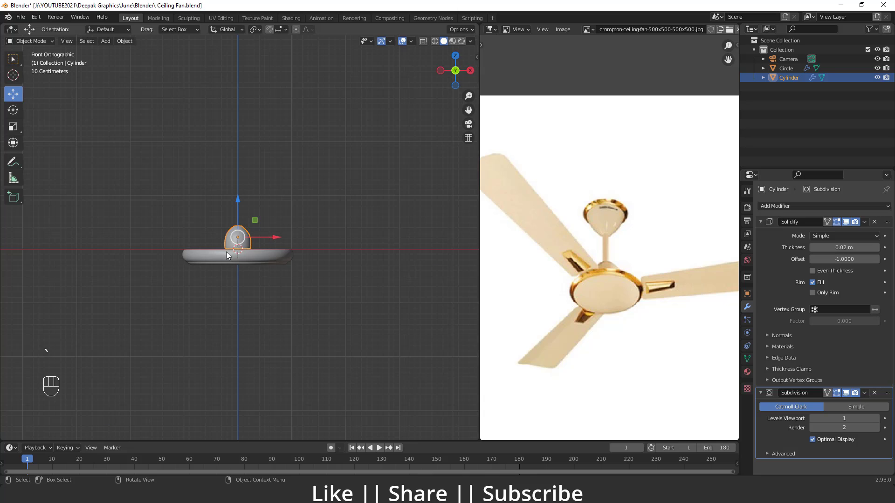
Add loop cuts near the dome's base and top opening in Edit Mode, then return to Object Mode
drag(238, 242, 244, 165)
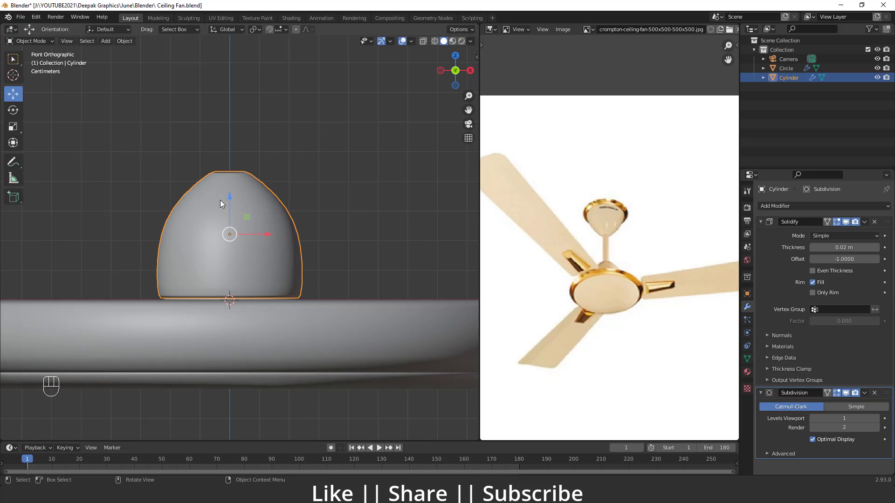
key(Tab)
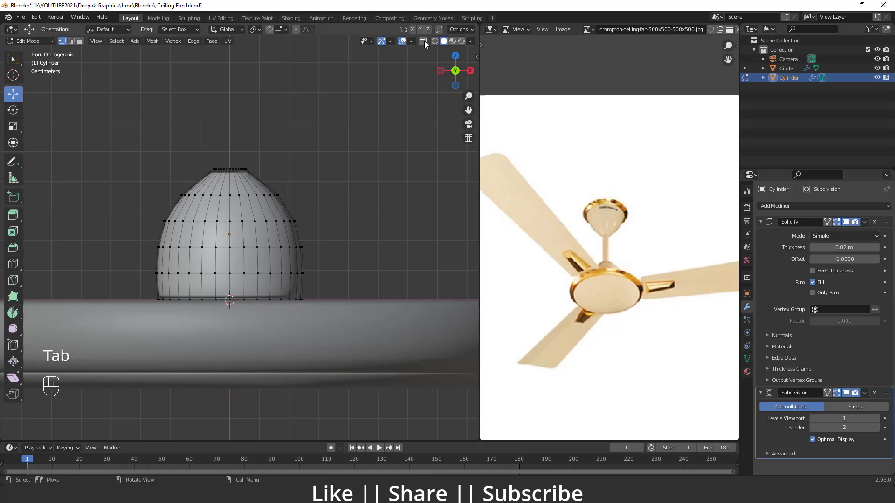
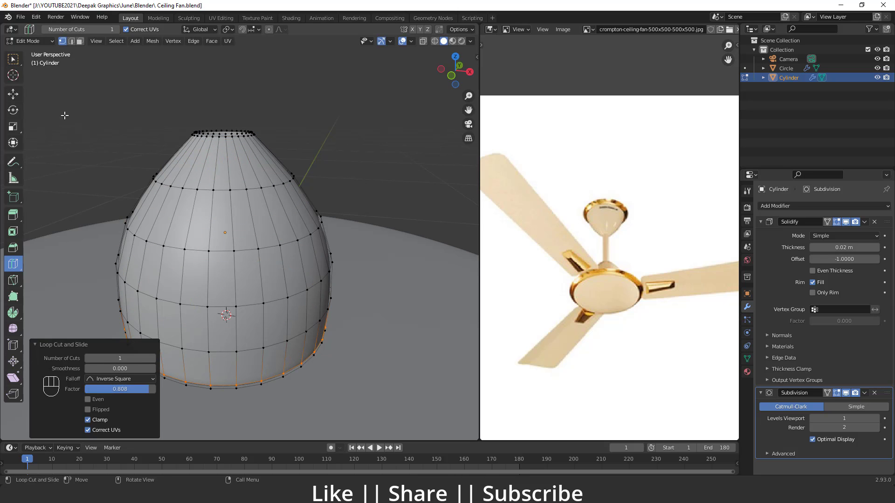
key(Tab)
middle_click(267, 236)
drag(237, 265, 213, 251)
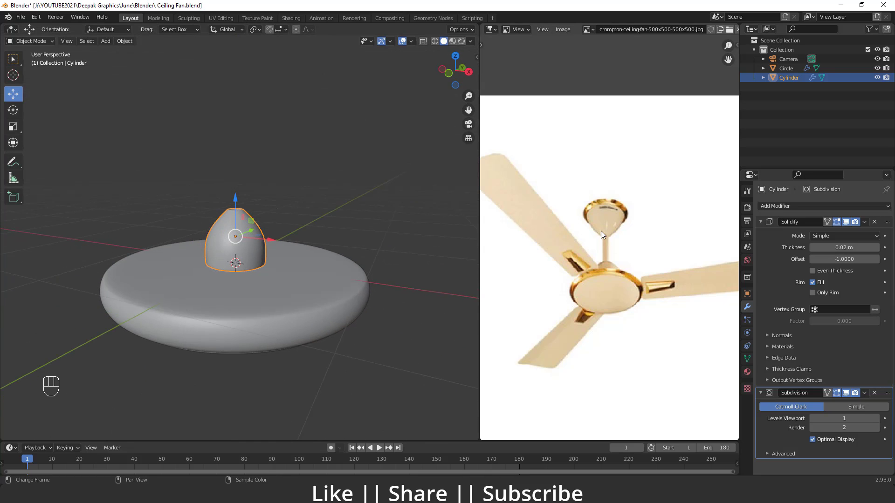
Add a mesh cylinder and shrink it to a thin rod's thickness
key(shift+a)
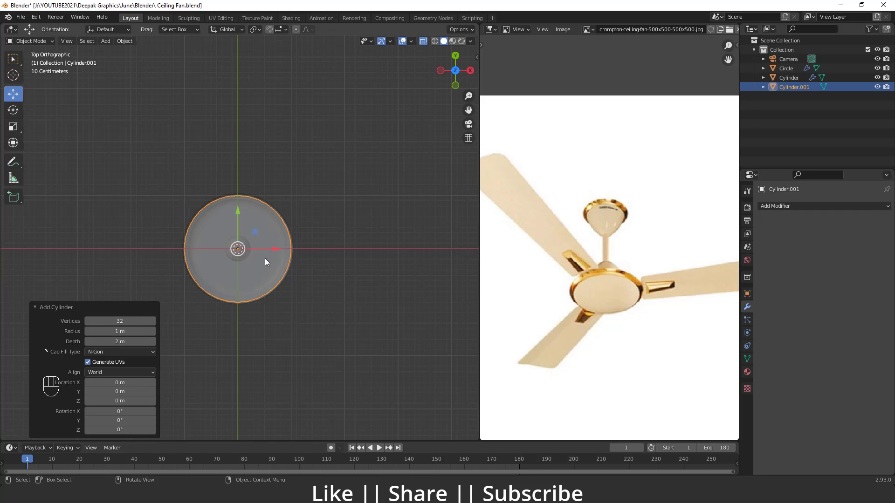
drag(17, 129, 76, 181)
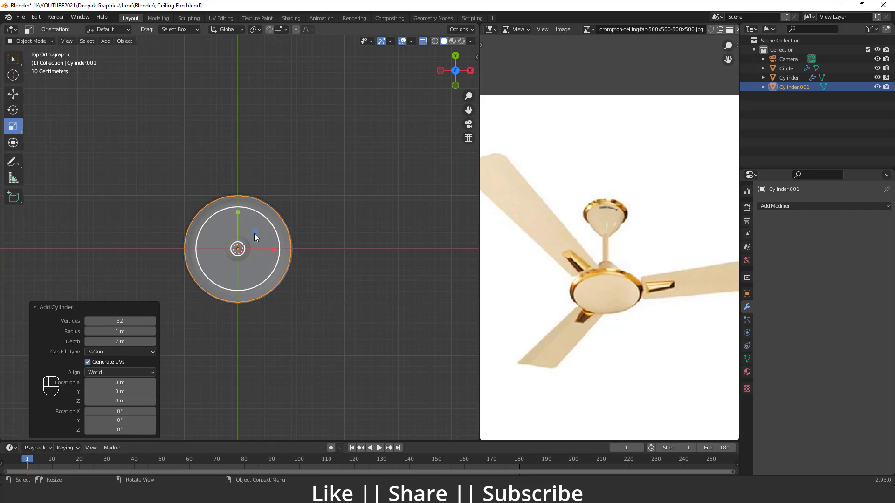
drag(257, 235, 243, 273)
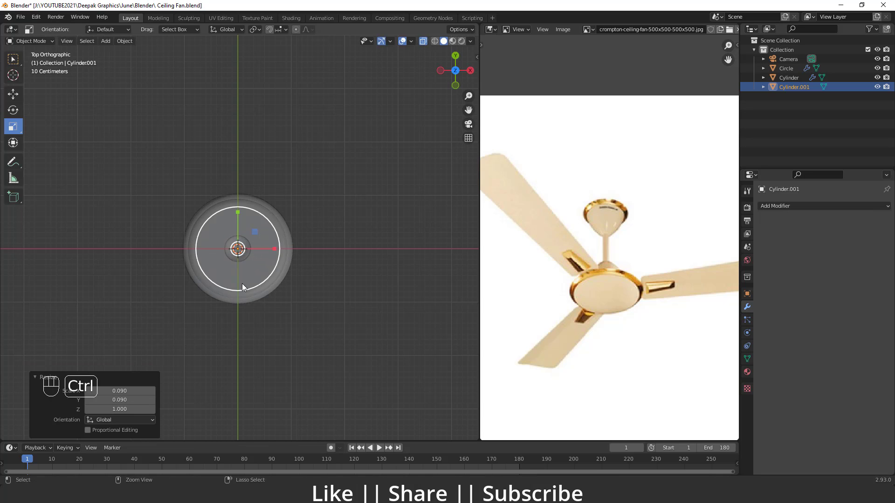
drag(244, 257, 253, 211)
drag(260, 235, 263, 290)
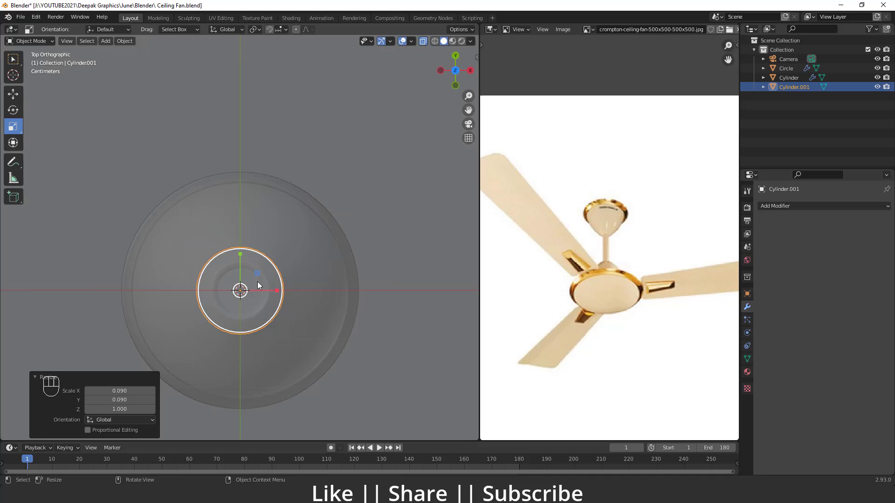
drag(260, 274, 250, 291)
click(421, 54)
Stretch the rod along Z, raise it above the dome, shorten it and apply its scale
drag(261, 269, 262, 213)
drag(243, 225, 238, 272)
key(w)
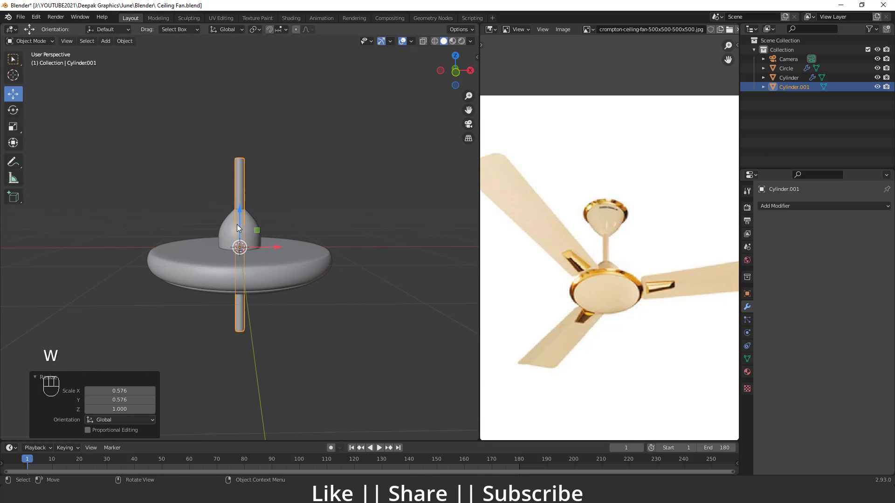
drag(243, 214, 245, 130)
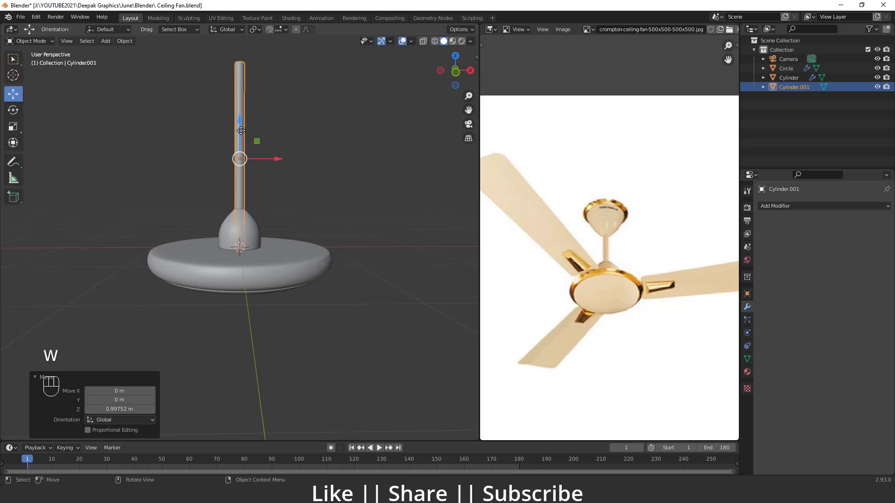
drag(251, 196, 192, 194)
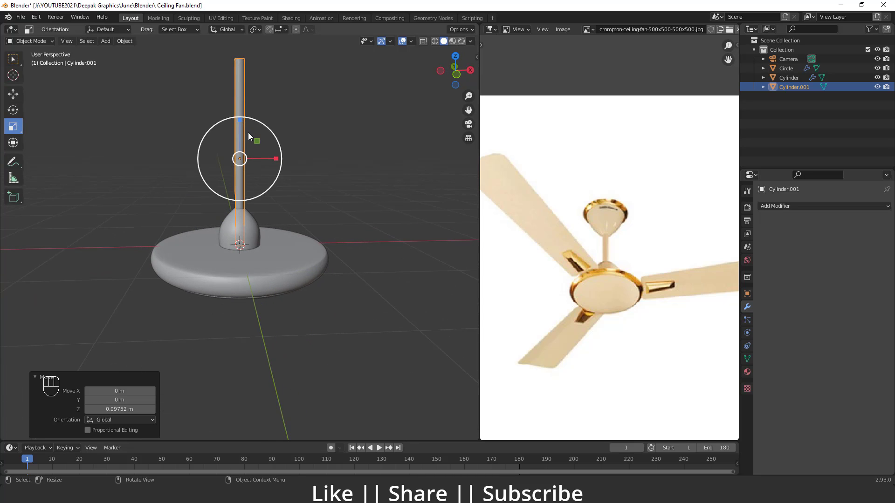
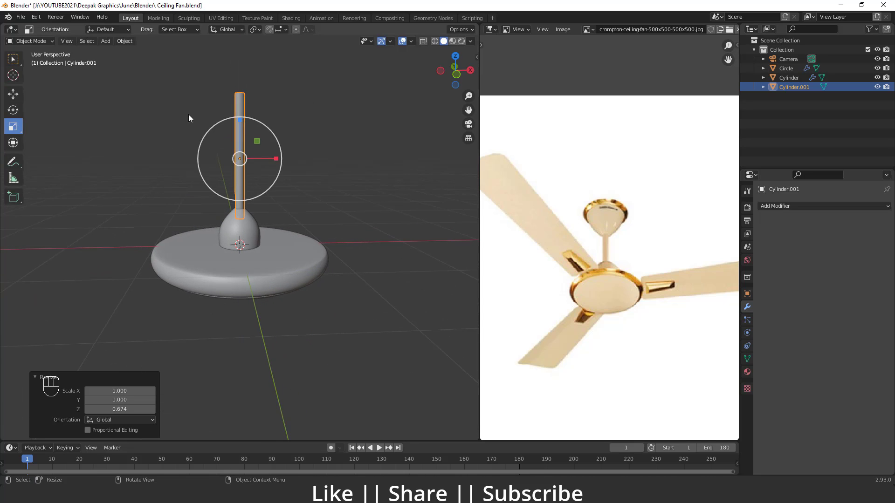
key(ctrl+a)
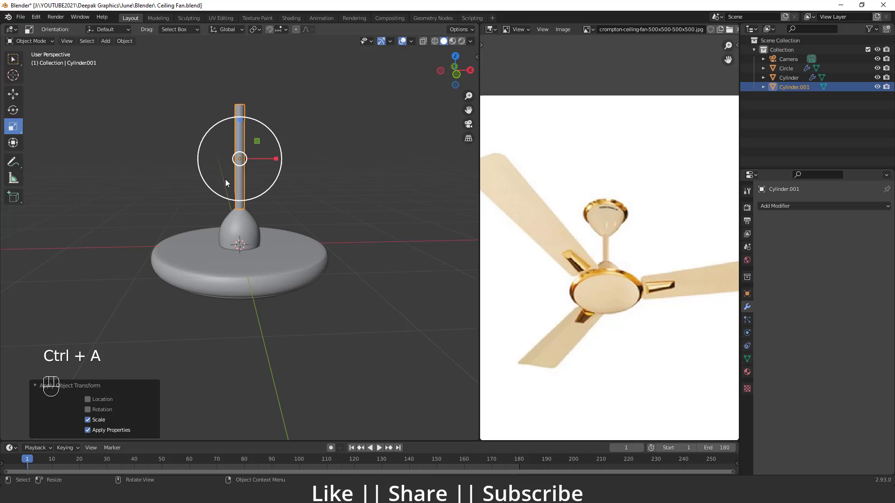
key(w)
click(243, 131)
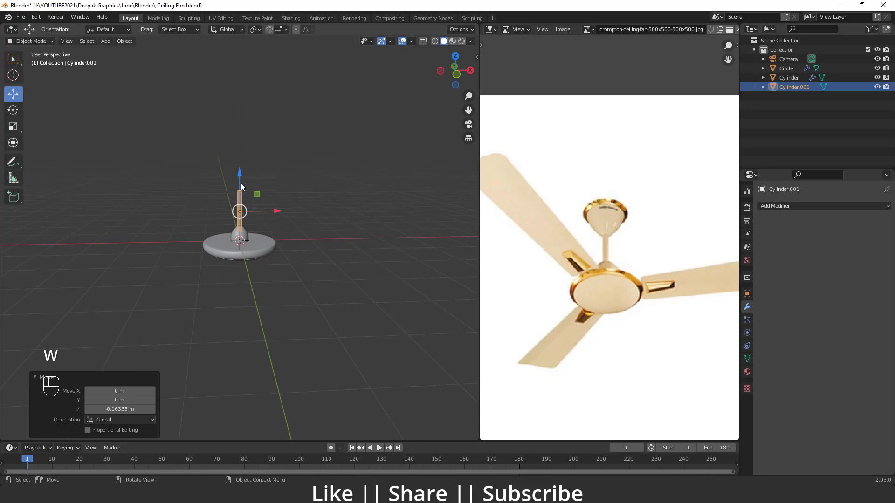
Duplicate the dome, move the copy up the rod and flip it 180° as the canopy
middle_click(227, 221)
click(238, 235)
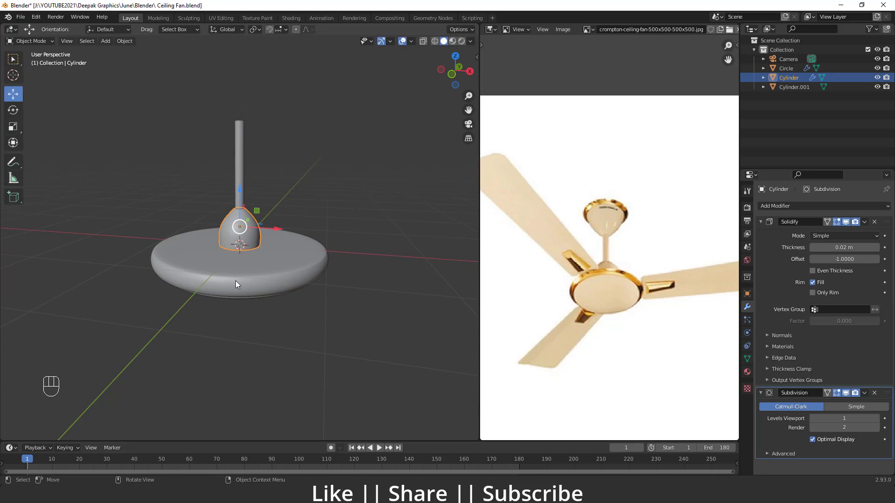
key(shift+d)
key(g)
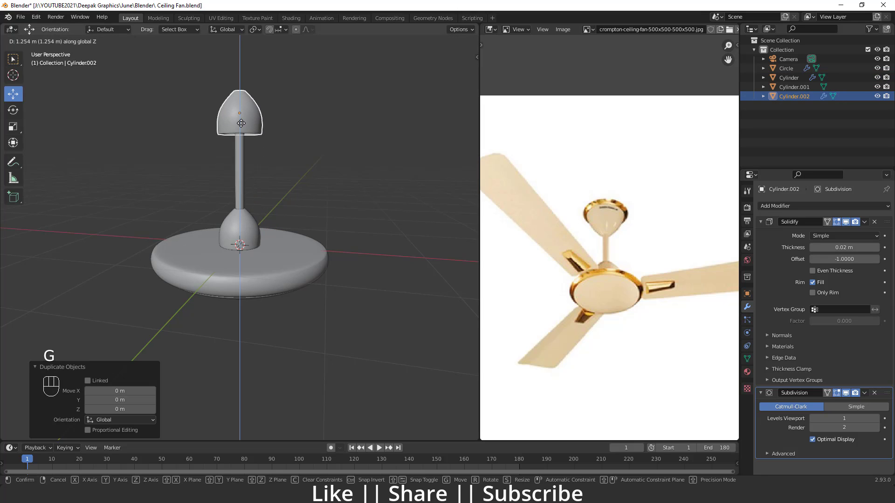
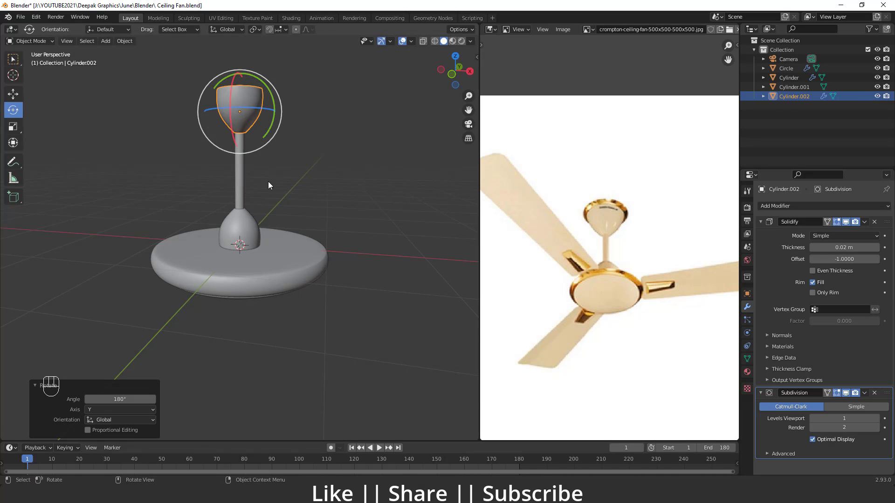
drag(304, 181, 302, 223)
drag(287, 270, 282, 269)
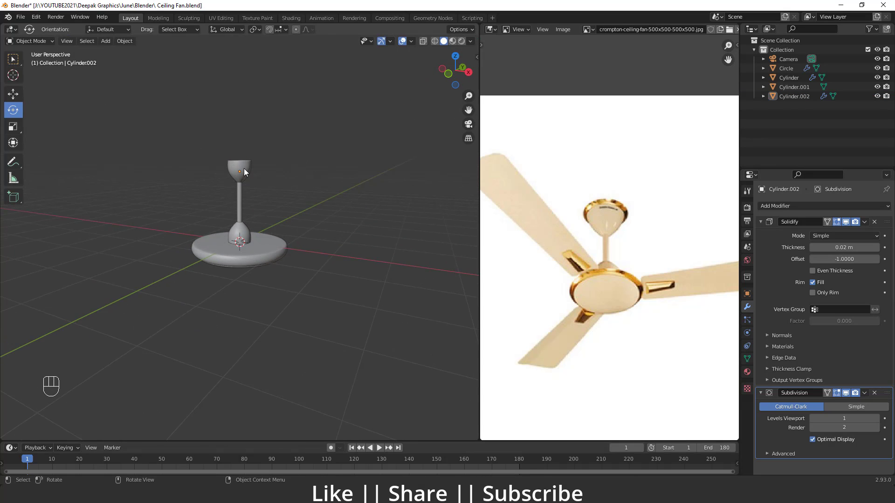
Select dome, rod and canopy together and scale them up
key(s)
key(ctrl+z)
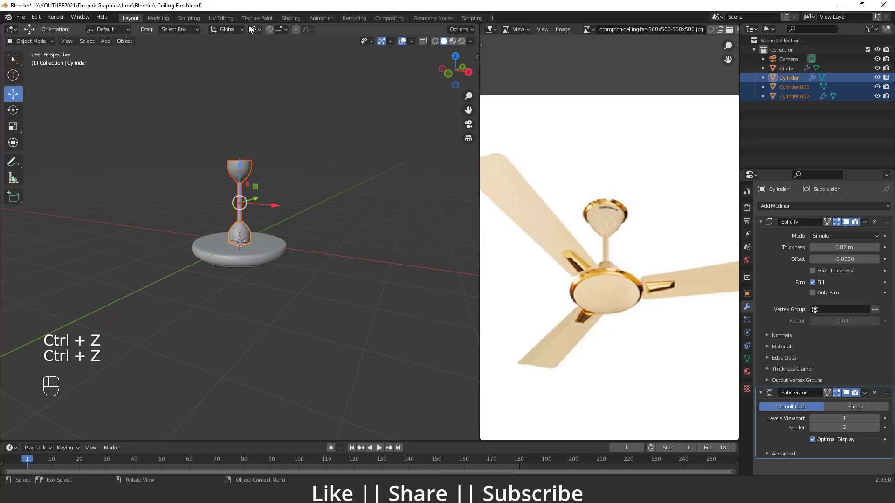
drag(260, 30, 276, 64)
key(s)
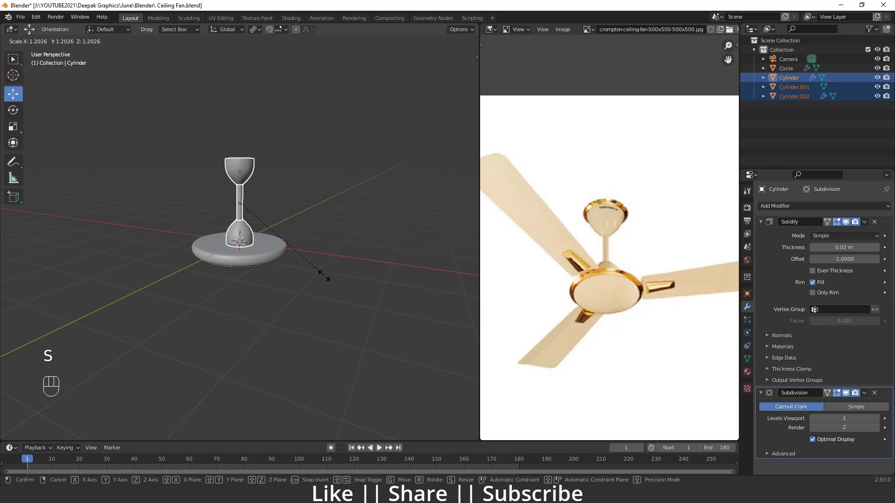
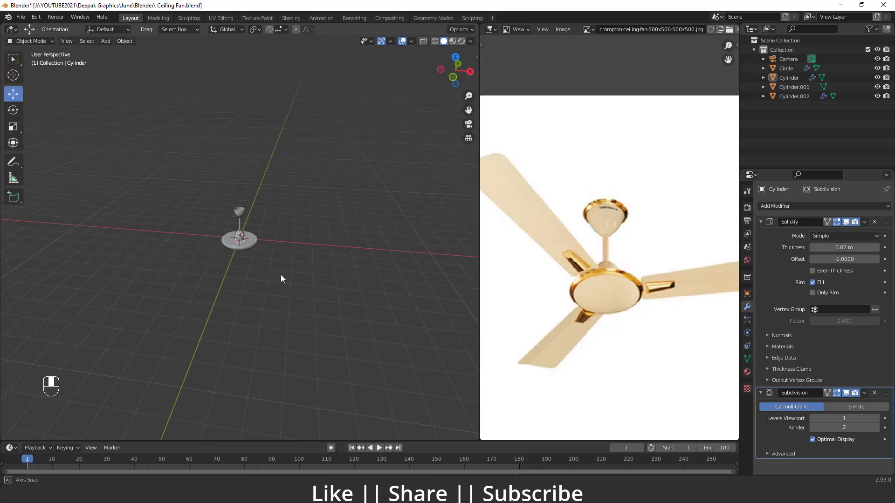
Frame the hub from directly above in top view
middle_click(248, 255)
middle_click(267, 265)
middle_click(101, 384)
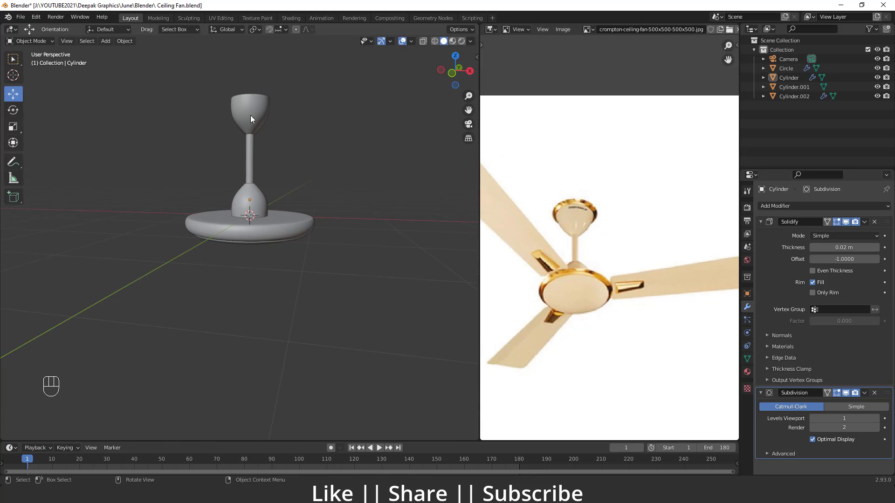
middle_click(101, 383)
drag(193, 289, 222, 253)
middle_click(256, 275)
drag(259, 282, 221, 279)
Add a mesh plane and shape its vertices into a long flat rectangle for the blade
key(shift+a)
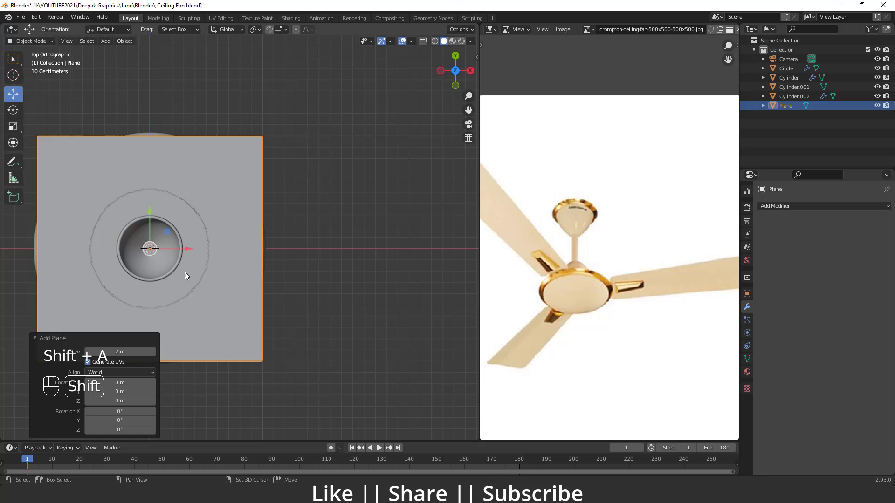
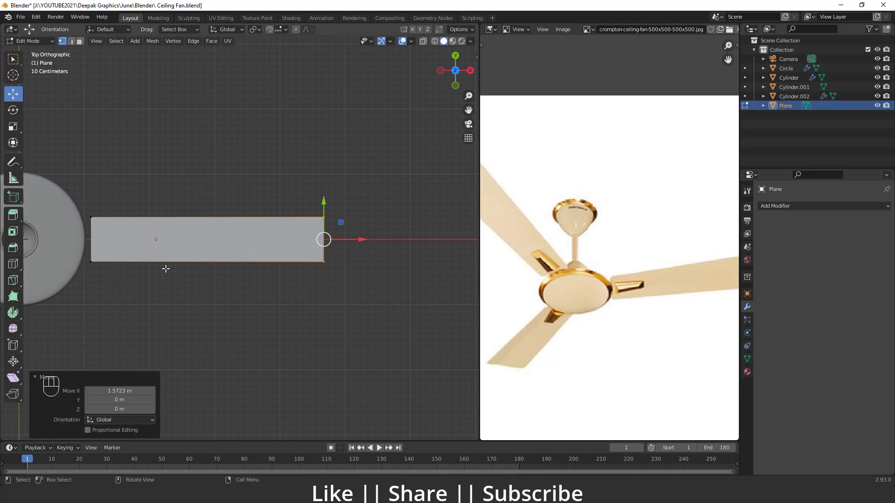
middle_click(101, 384)
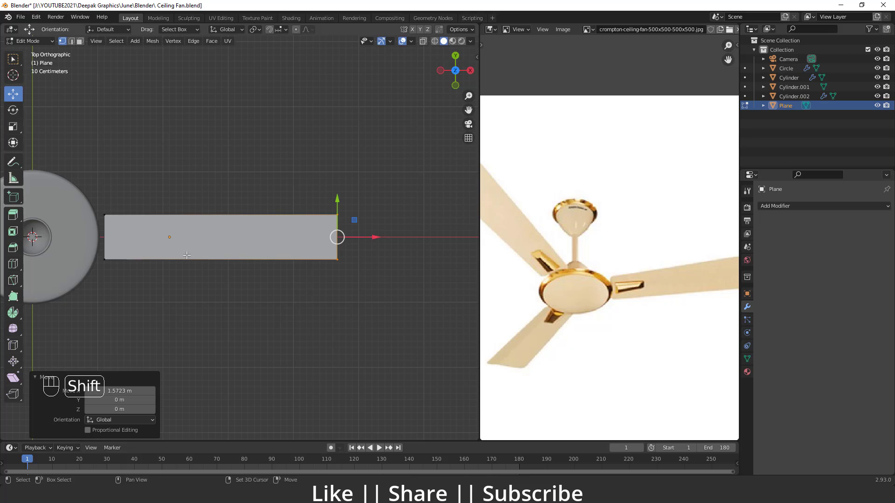
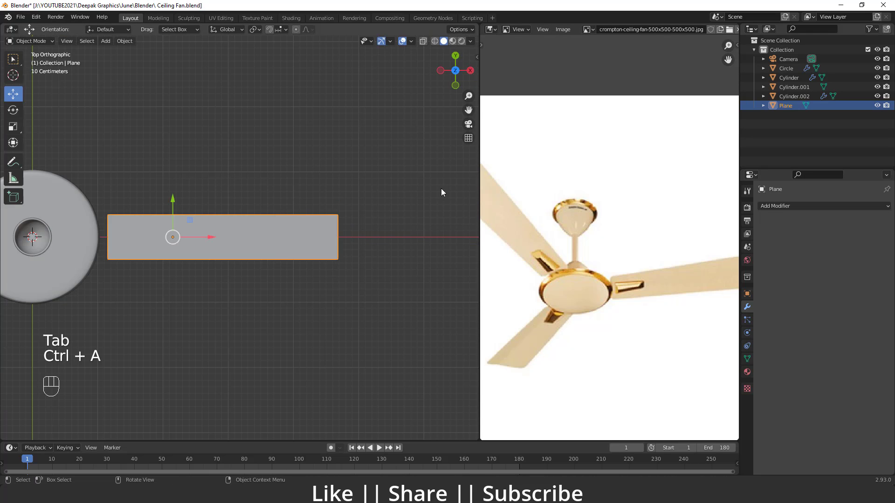
Cut loops across the blade and scale its outer end edge wider
key(ctrl+a)
key(Tab)
key(ctrl+z)
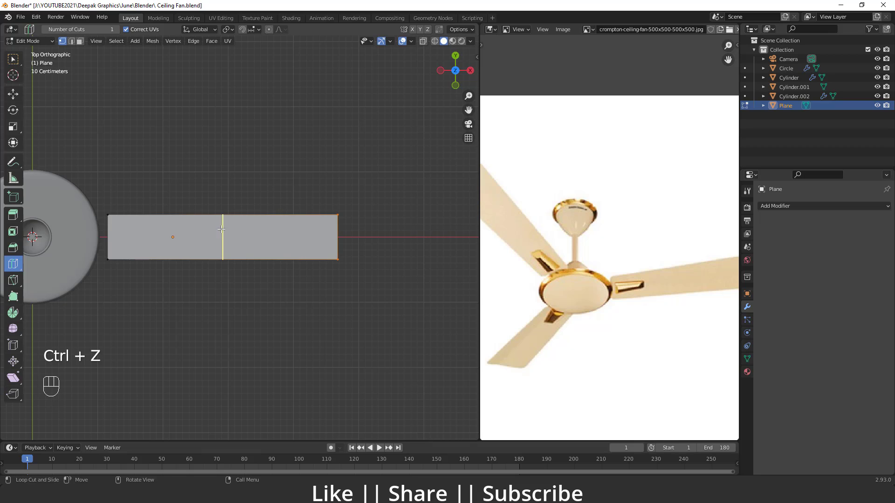
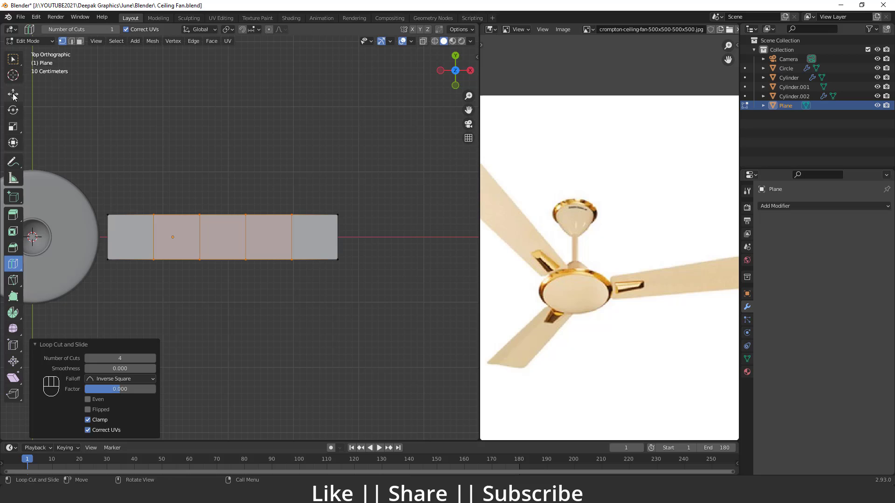
click(14, 97)
drag(348, 281, 328, 204)
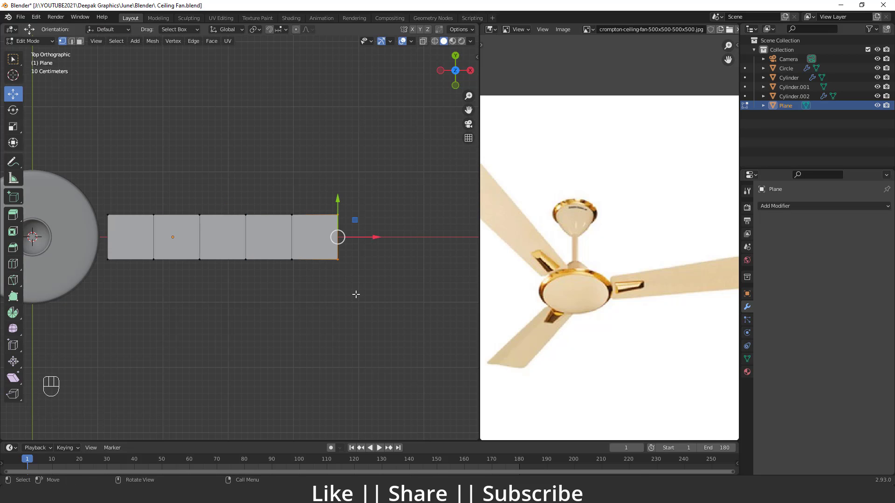
key(s)
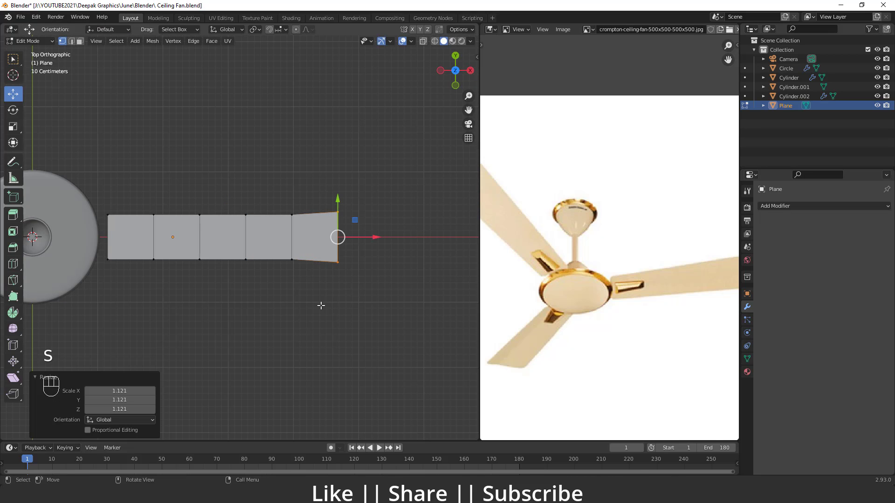
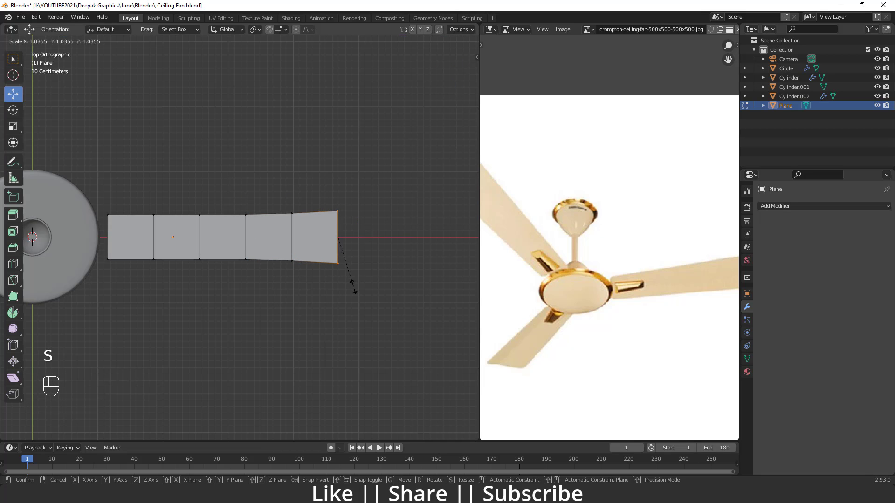
click(260, 282)
key(s)
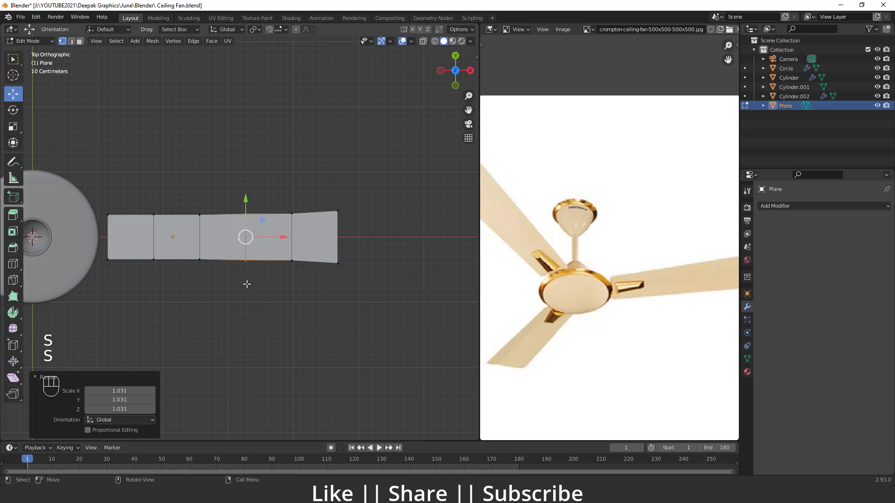
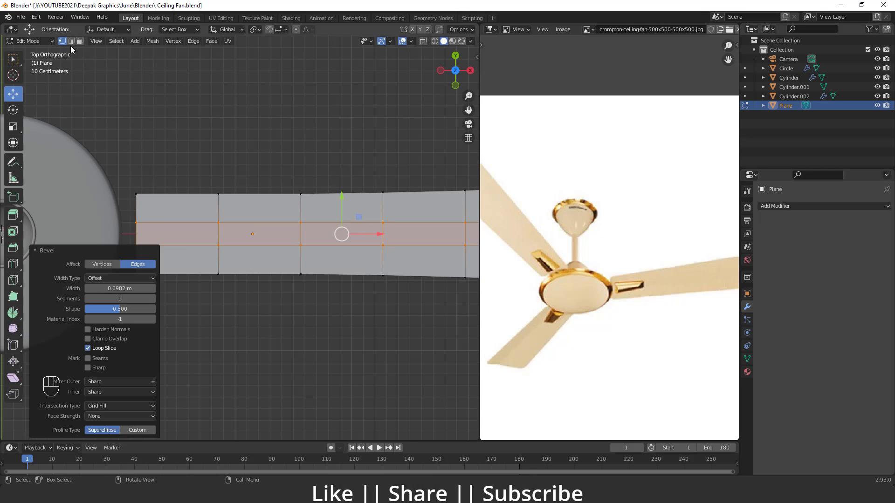
Extrude a narrow tab from the blade's inner end toward the hub
click(75, 43)
drag(178, 262, 211, 264)
key(e)
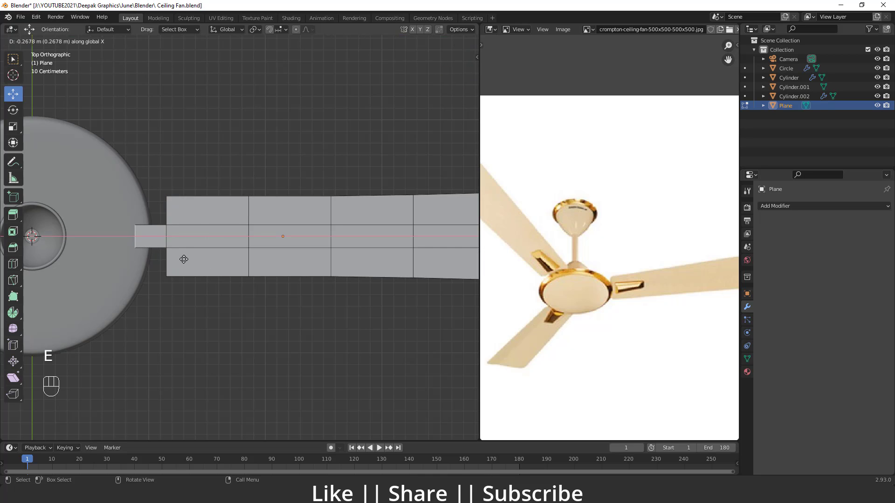
click(206, 311)
key(Tab)
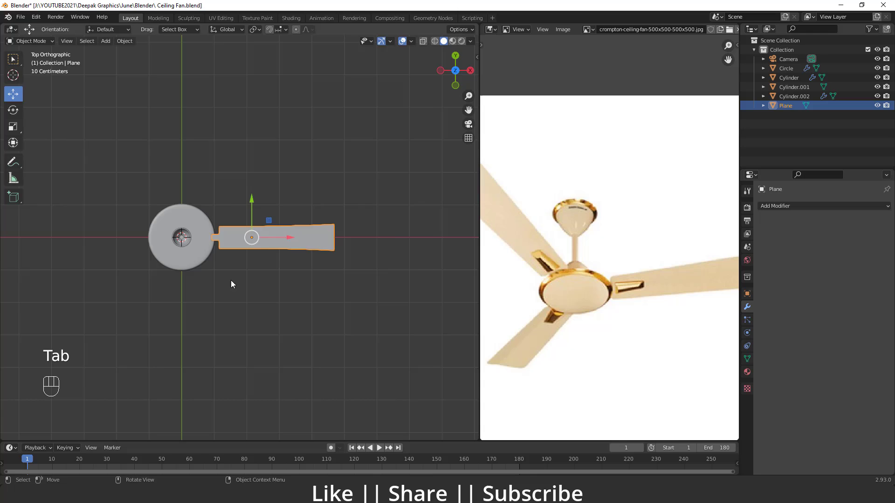
drag(293, 289, 233, 208)
middle_click(283, 272)
Extrude the blade into a thin slab and bevel its outer corners round
key(Tab)
middle_click(279, 282)
key(a)
middle_click(300, 293)
key(e)
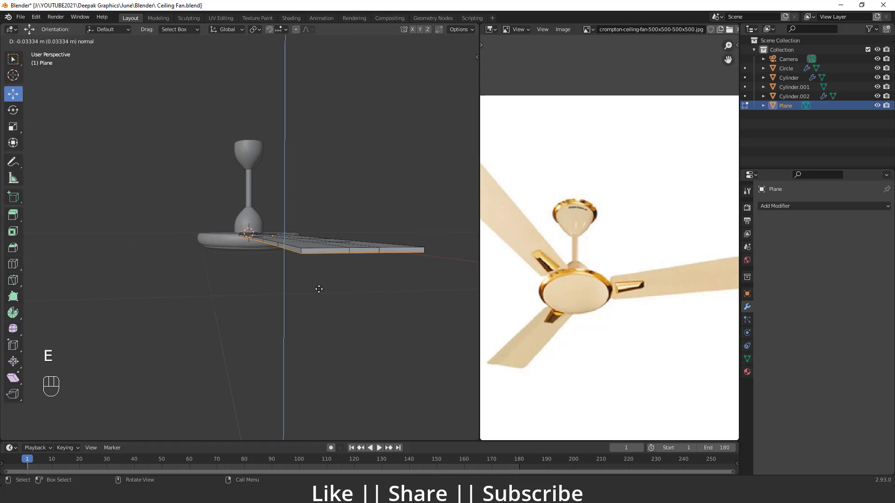
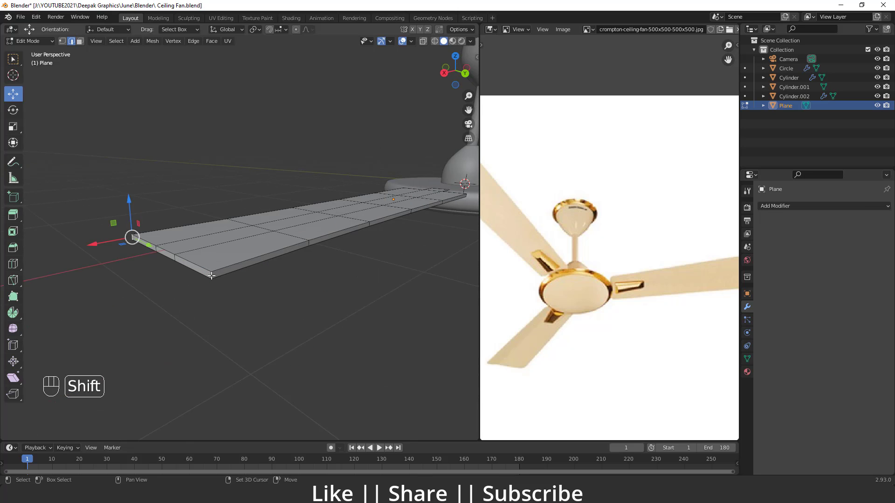
key(ctrl+b)
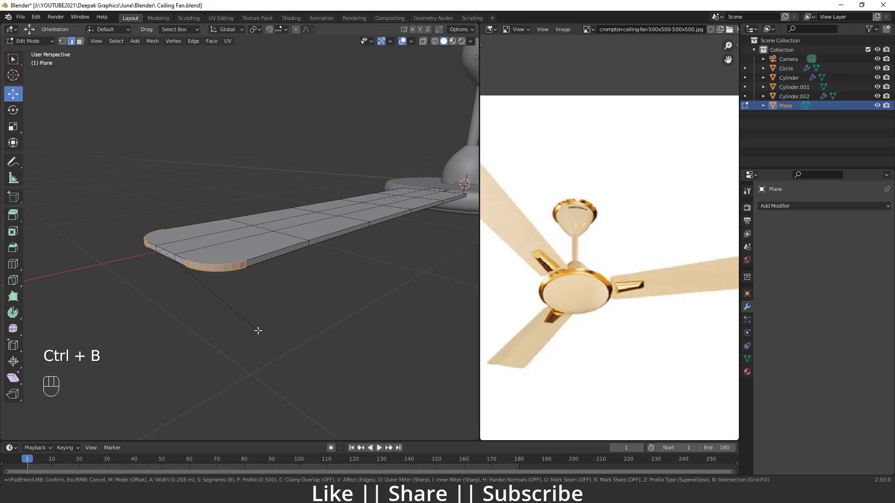
click(270, 321)
key(Tab)
drag(264, 303, 361, 305)
click(286, 308)
drag(276, 318, 277, 357)
key(`)
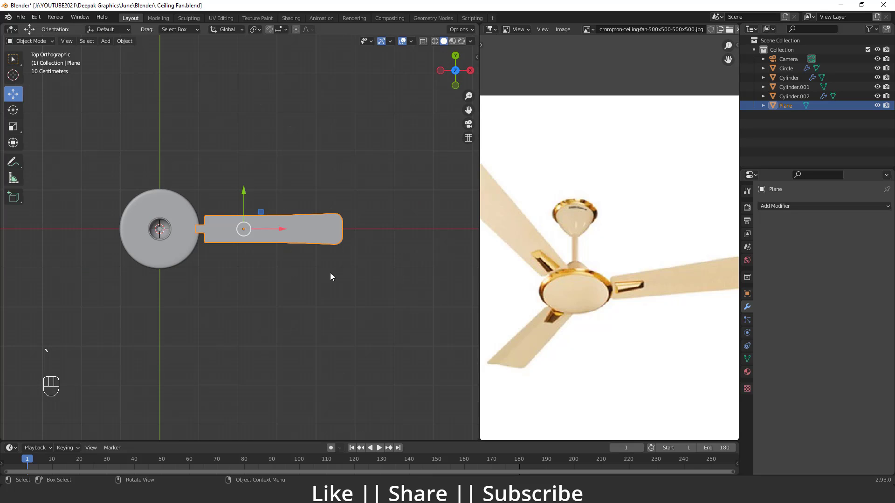
Scale the blade down slightly, apply the scale and check its thickness edge-on
key(s)
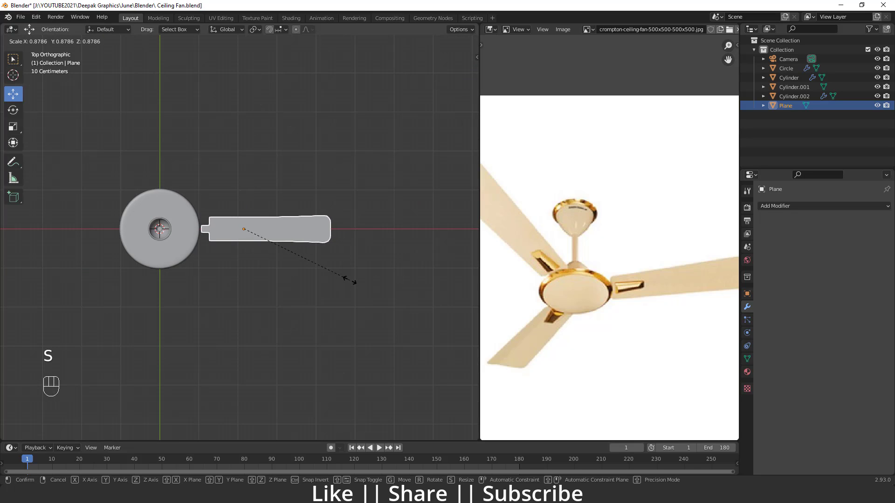
key(ctrl+a)
drag(216, 266, 205, 216)
click(255, 183)
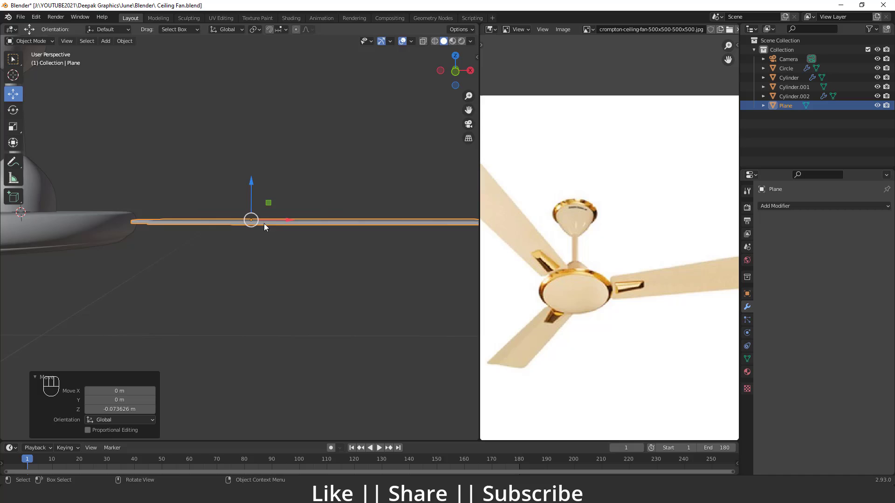
click(250, 200)
drag(285, 214, 263, 216)
drag(146, 248, 152, 263)
middle_click(152, 263)
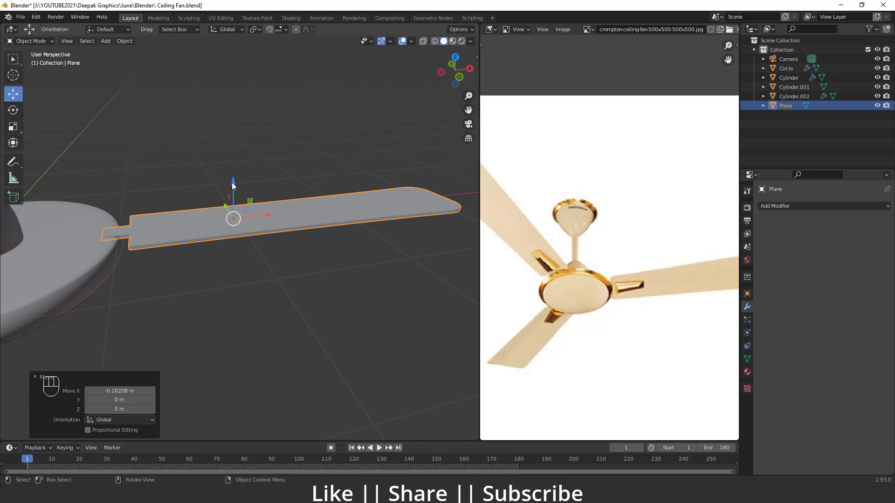
Return to top view of the whole fan with transforms pivoting on the 3D cursor at the hub
drag(236, 185, 234, 192)
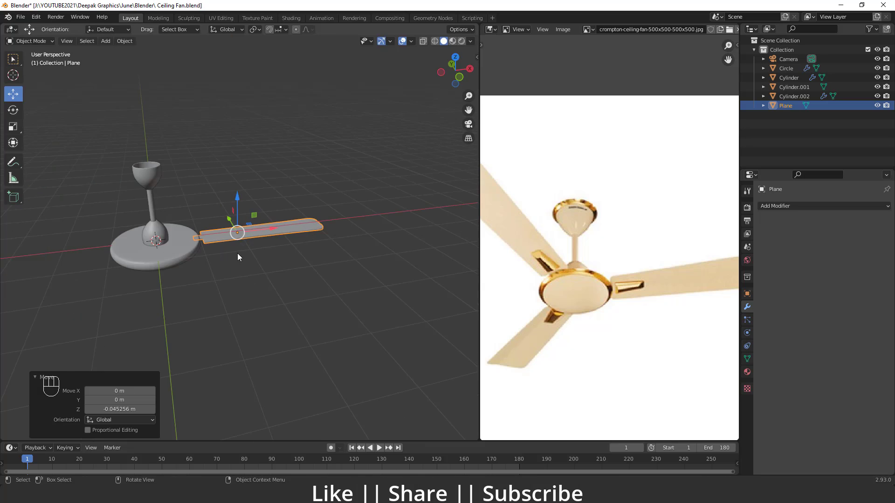
middle_click(235, 319)
drag(183, 249, 226, 227)
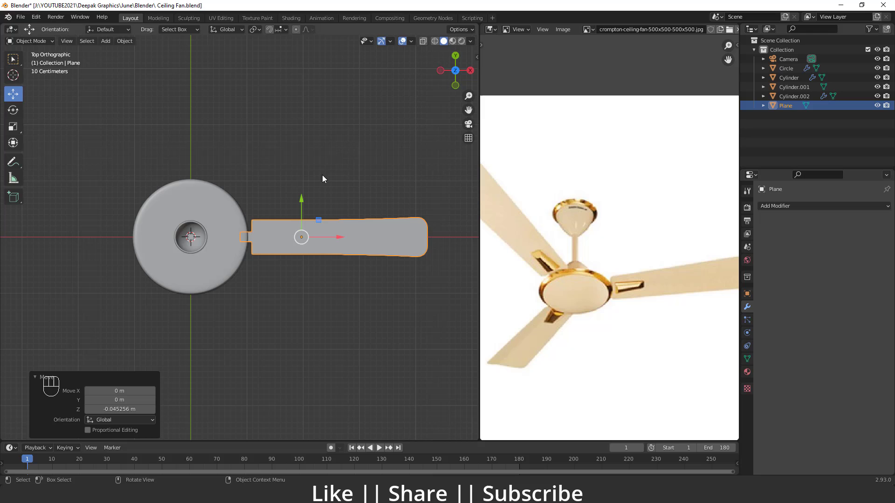
middle_click(100, 383)
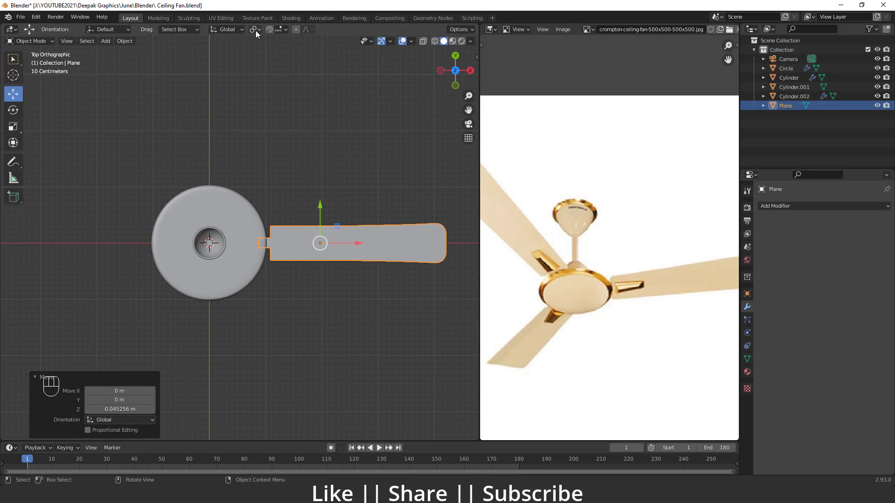
drag(260, 32, 278, 55)
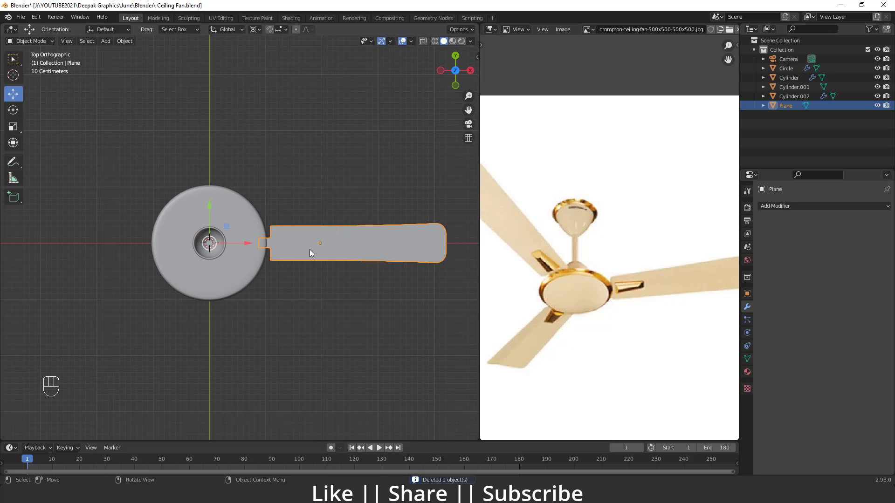
Duplicate the blade twice and rotate the copies around the hub
key(shift+d)
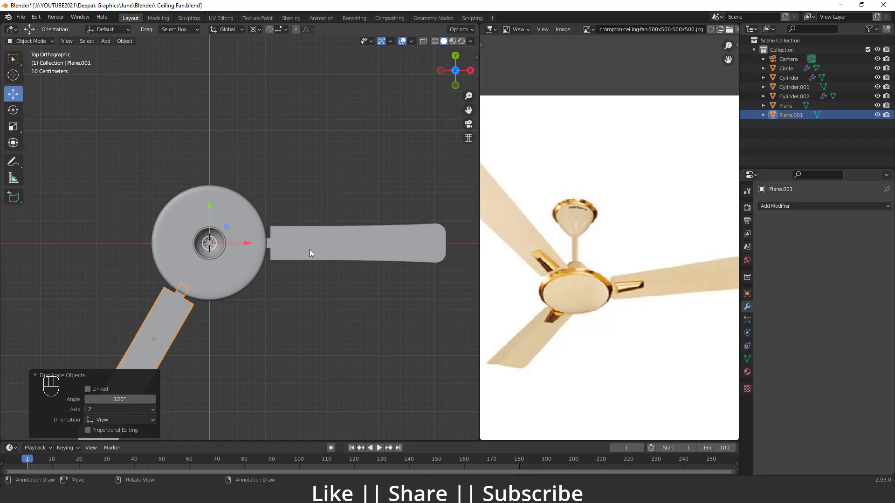
key(shift+r)
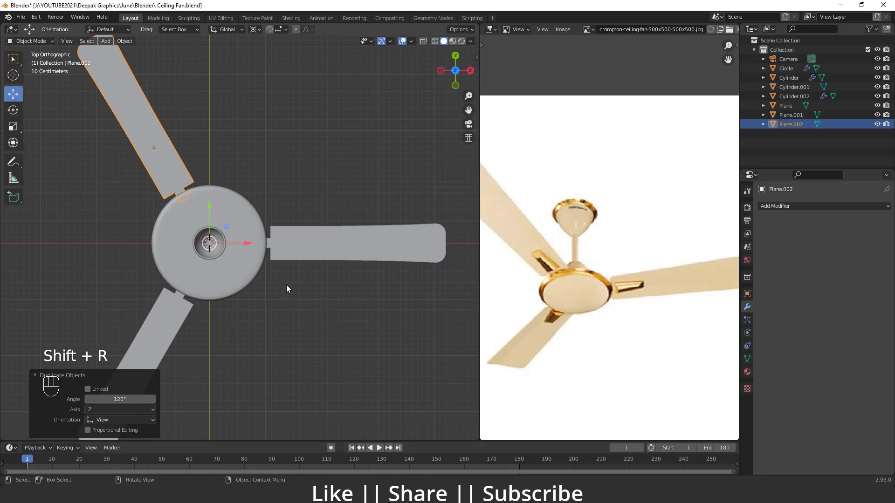
drag(269, 310, 251, 243)
drag(211, 207, 207, 208)
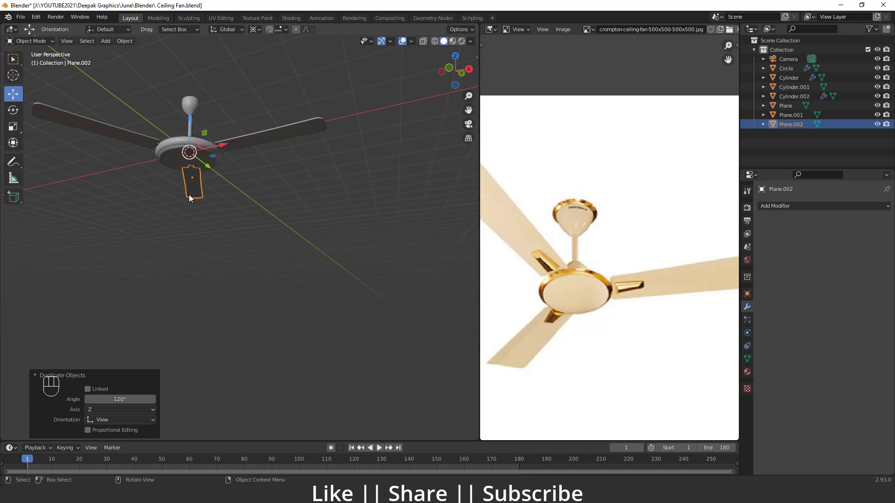
middle_click(187, 170)
drag(180, 211, 176, 164)
drag(179, 126, 176, 156)
middle_click(183, 146)
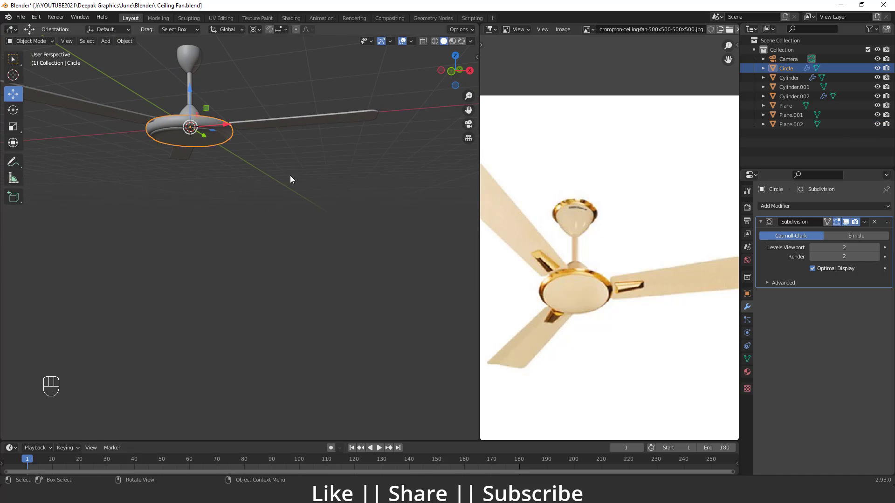
Shrink the hub disc to about 0.68 scale
key(s)
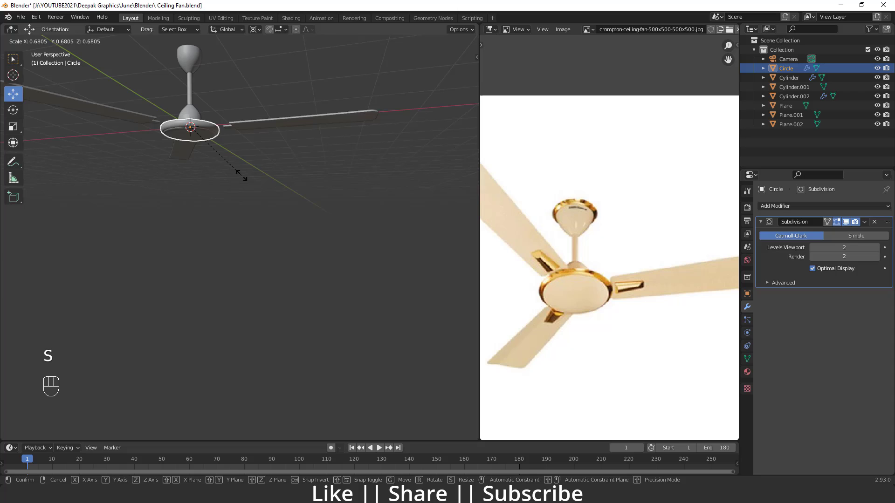
drag(217, 124, 215, 141)
drag(234, 218, 237, 252)
click(184, 247)
drag(204, 224, 203, 234)
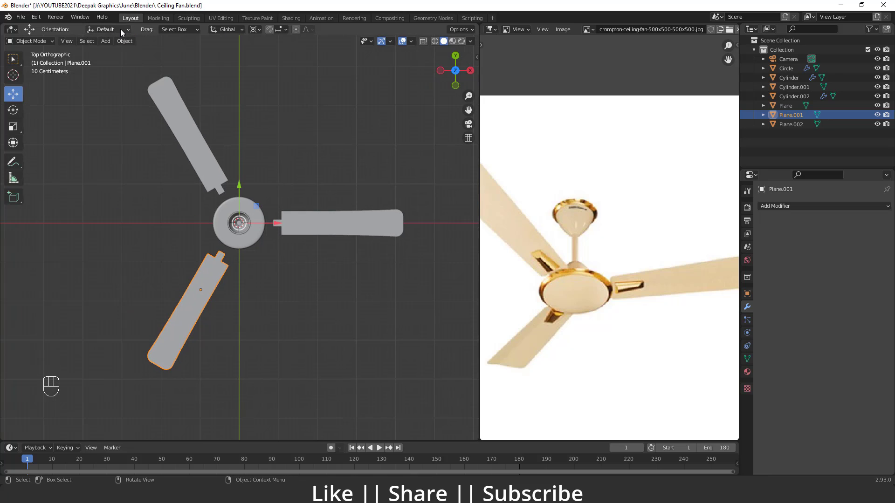
Rotate the blade copies into evenly spaced positions around the hub
drag(226, 30, 197, 271)
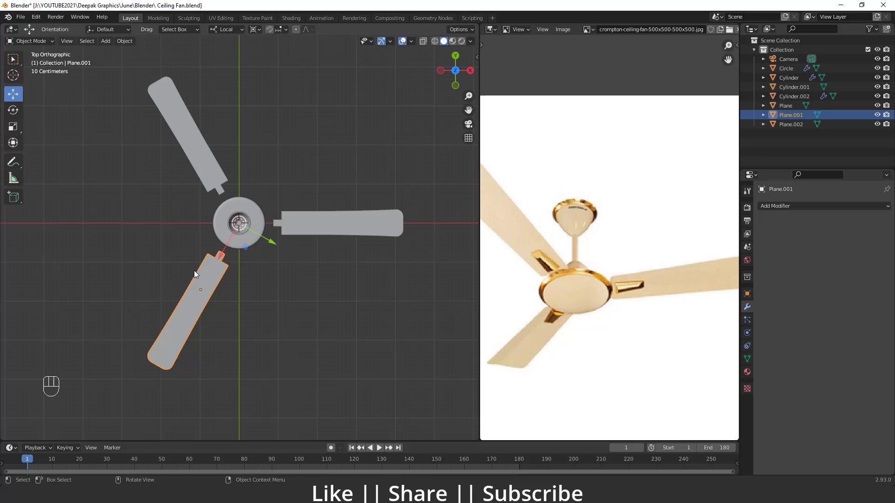
click(200, 301)
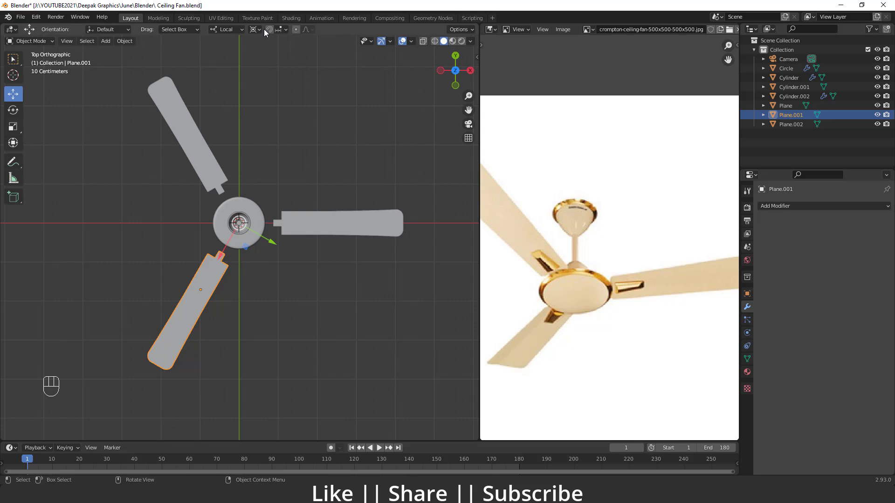
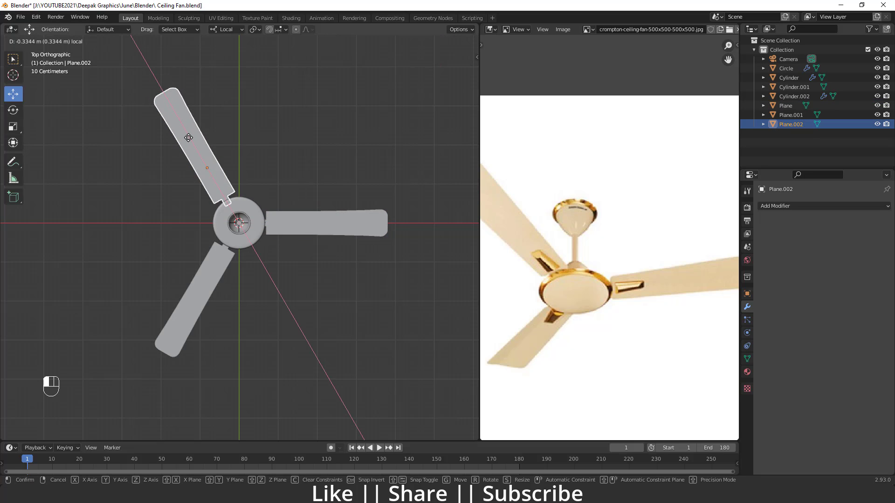
click(305, 341)
drag(263, 252, 257, 184)
drag(262, 244, 281, 194)
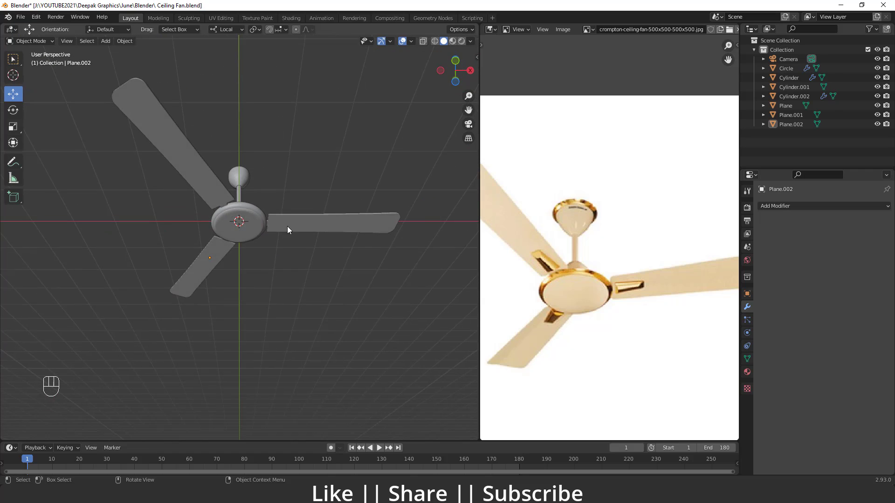
drag(267, 217, 248, 191)
middle_click(258, 240)
Add a mesh cube beside the lower blade to start the blade bracket
click(226, 206)
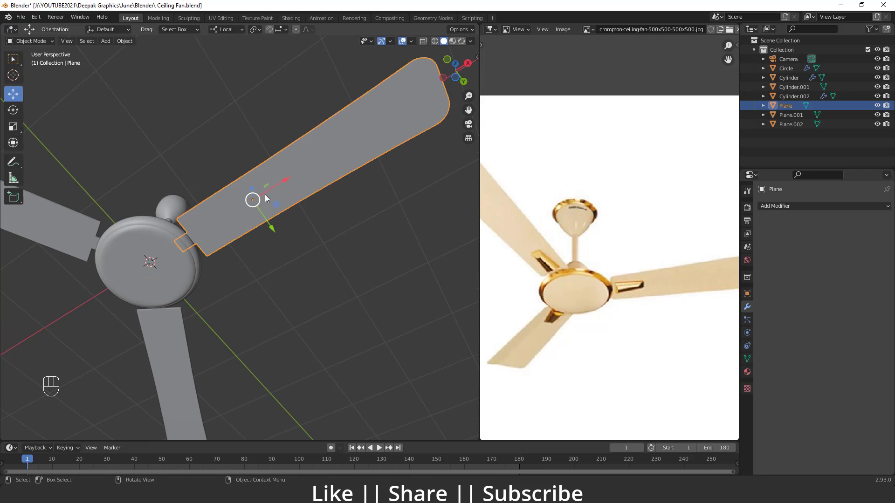
click(285, 182)
click(151, 344)
drag(184, 315, 185, 275)
middle_click(195, 281)
click(182, 282)
Zoom and pan the reference photo onto the blade bracket
drag(207, 263, 204, 300)
middle_click(186, 240)
middle_click(100, 384)
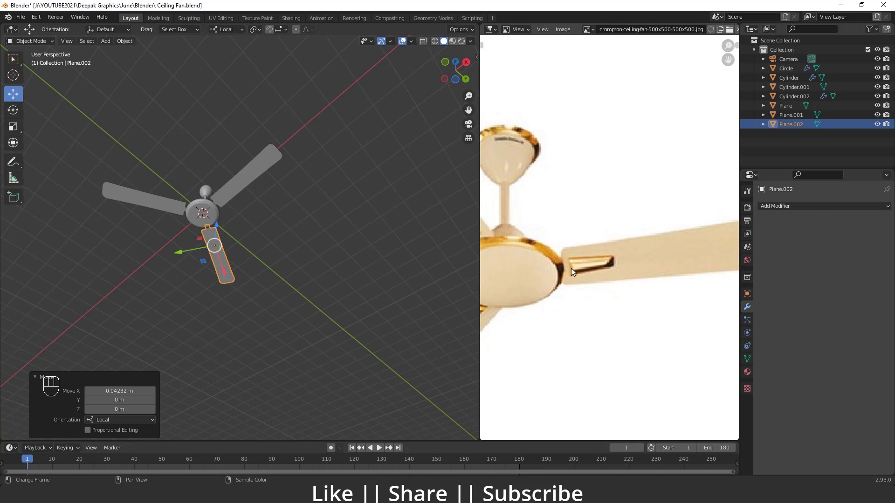
middle_click(210, 228)
middle_click(273, 225)
middle_click(225, 225)
Add a cube for the blade bracket, scale it down and position it on the blade near the hub
key(shift+a)
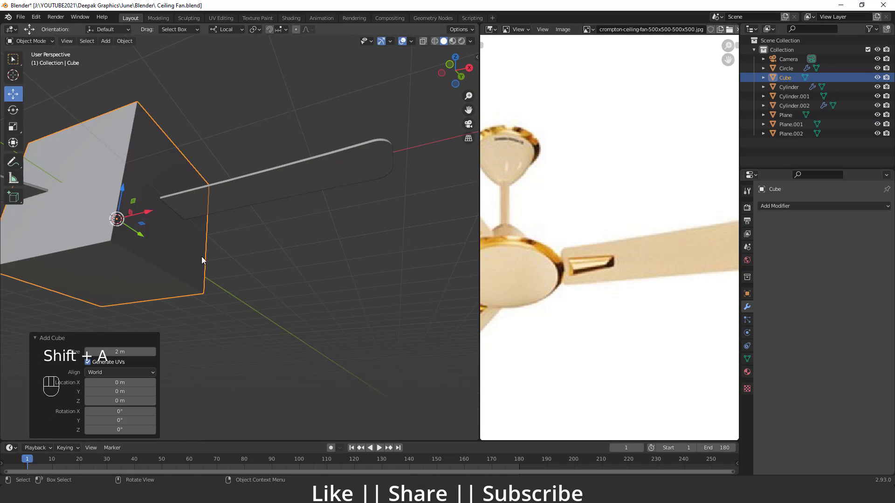
click(206, 260)
drag(216, 255, 218, 237)
key(s)
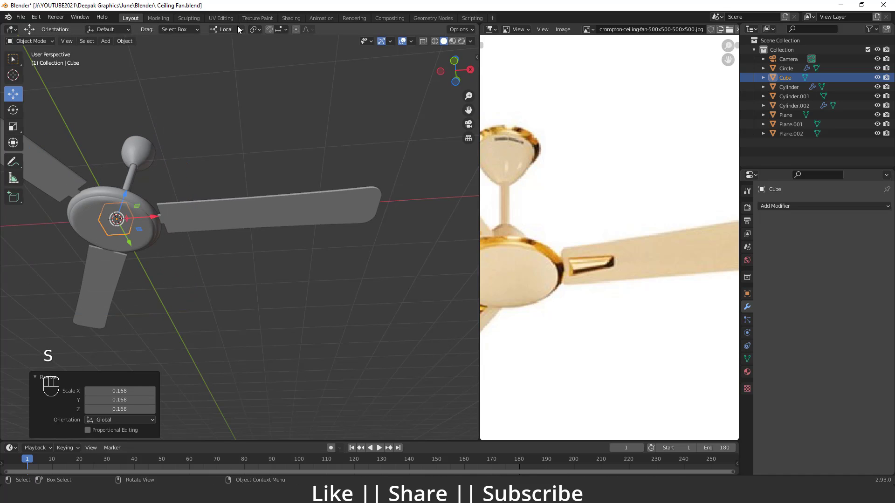
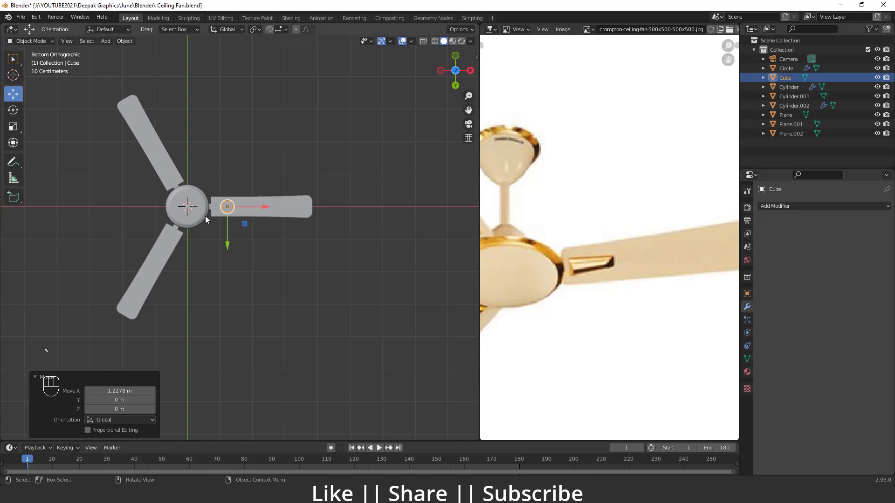
drag(207, 251, 185, 239)
click(233, 270)
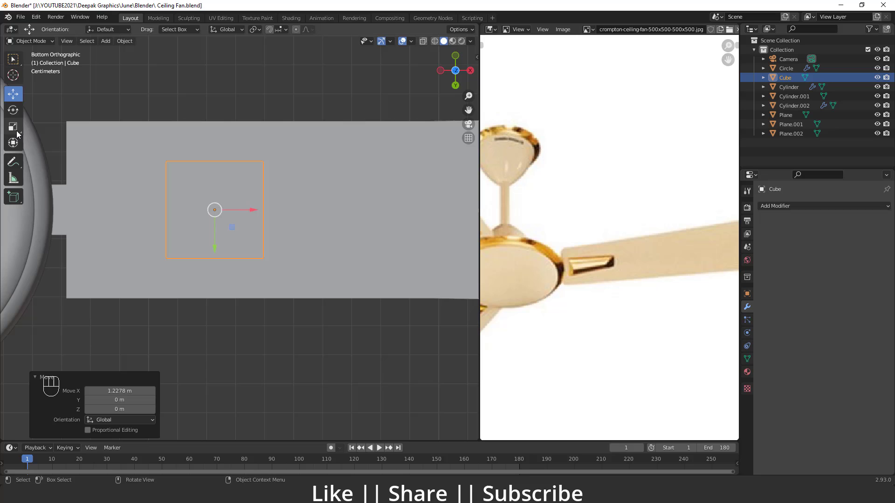
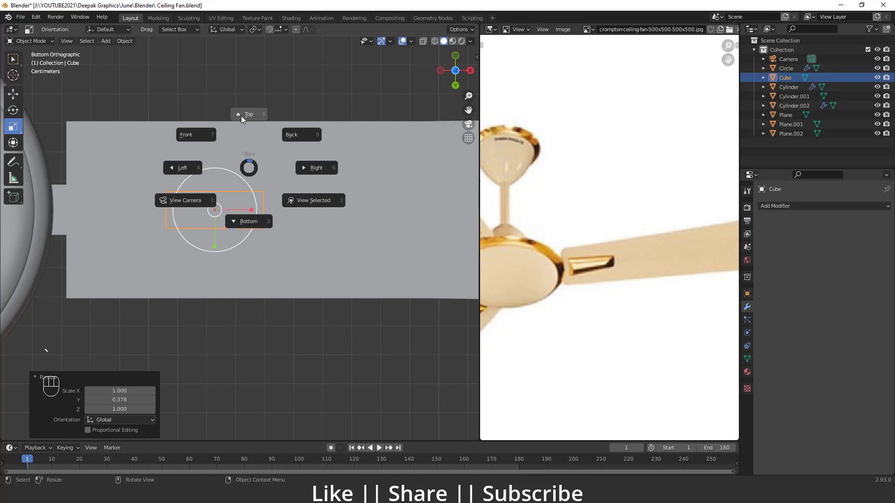
Flatten the cube along Z into a thin slab sitting on the blade
drag(231, 220, 192, 201)
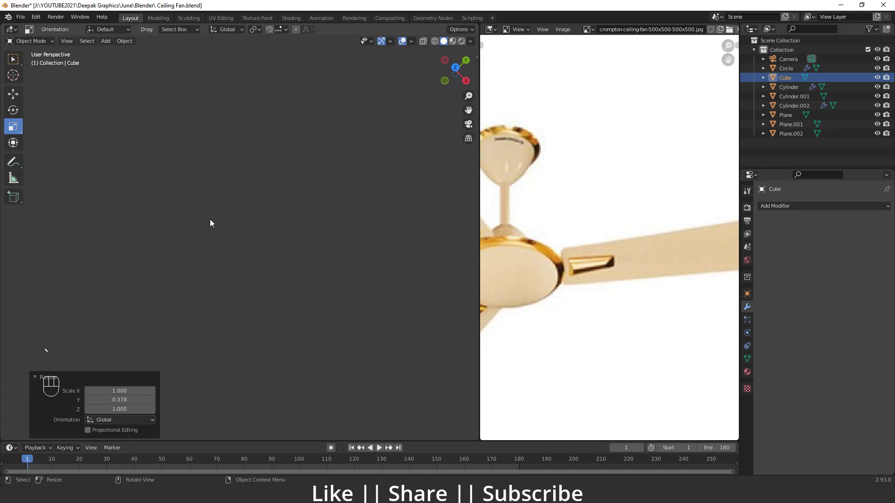
drag(204, 203, 203, 169)
drag(228, 199, 232, 191)
drag(232, 194, 214, 259)
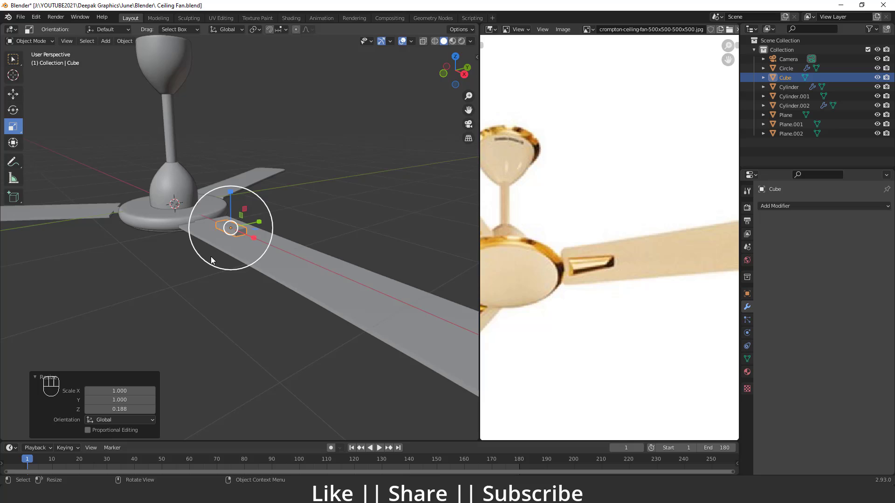
middle_click(222, 220)
middle_click(230, 246)
middle_click(235, 255)
key(w)
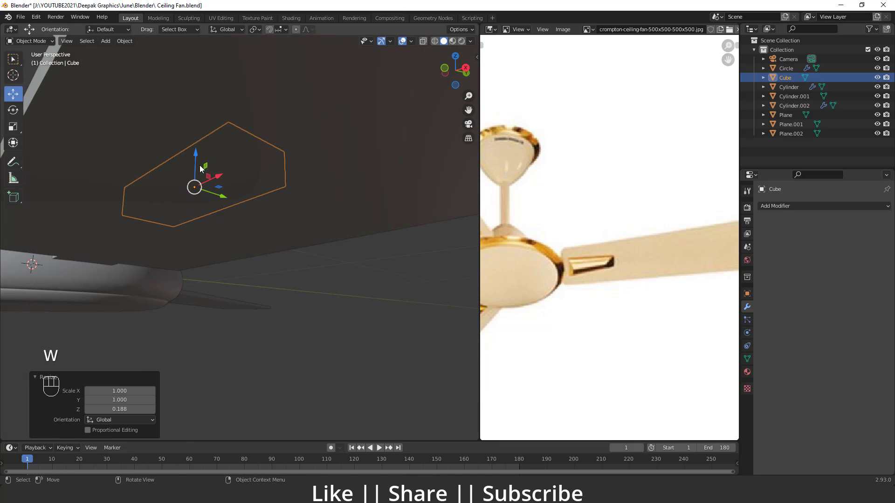
drag(200, 156, 202, 207)
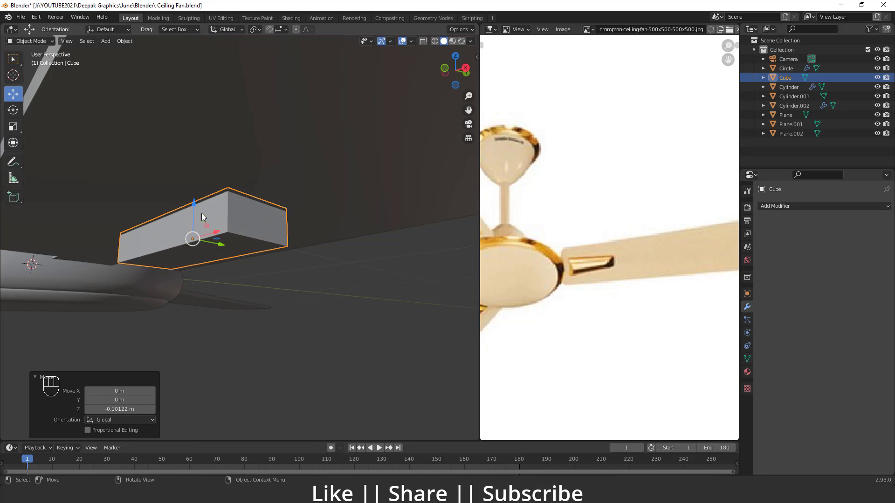
Apply the block's scale and enter Edit Mode on it
key(ctrl+a)
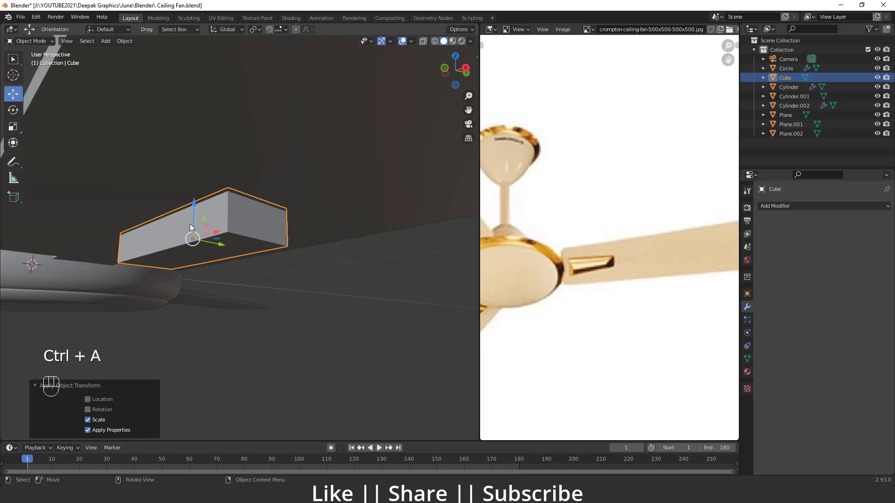
drag(221, 244, 234, 224)
key(Tab)
middle_click(212, 235)
click(215, 231)
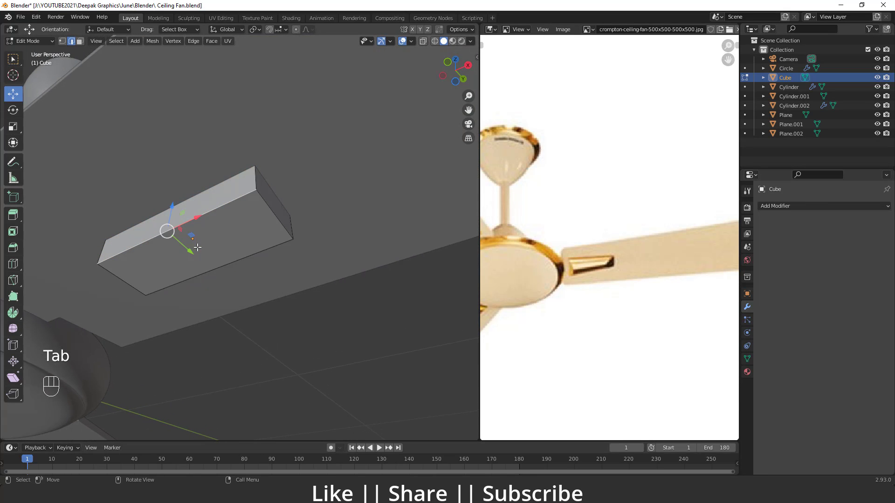
Inset the block's large underside face and extrude it into a recessed channel
key(3)
click(197, 245)
click(194, 228)
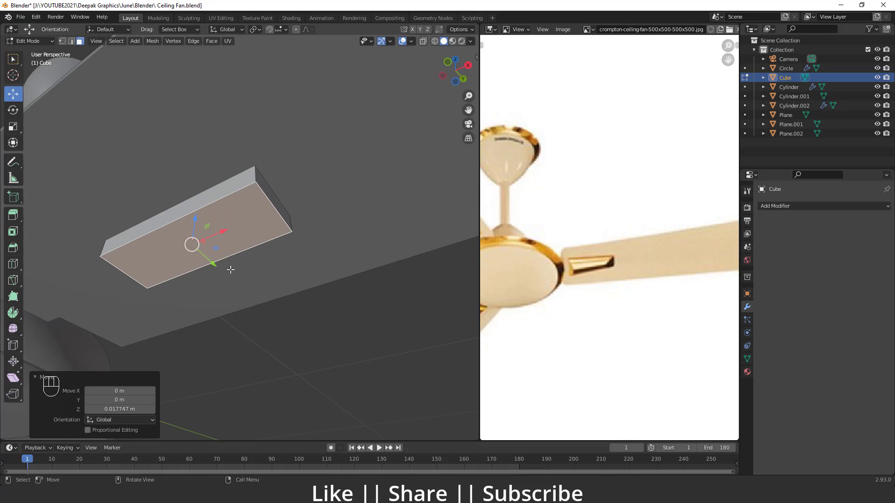
key(i)
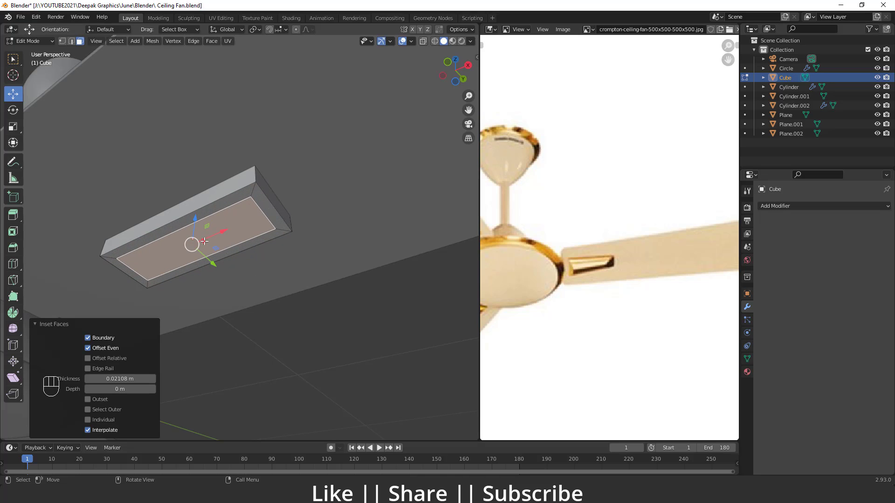
key(e)
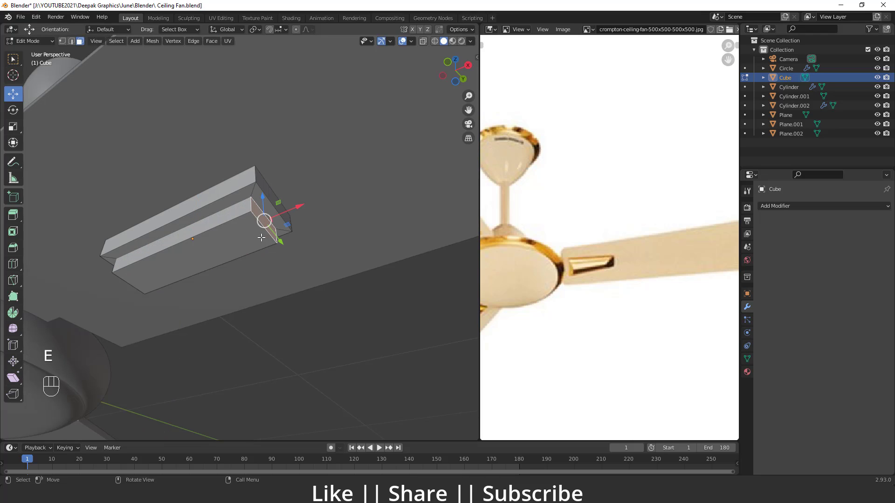
Adjust the block's end edge and return to Object Mode
key(2)
drag(298, 211, 277, 233)
click(324, 377)
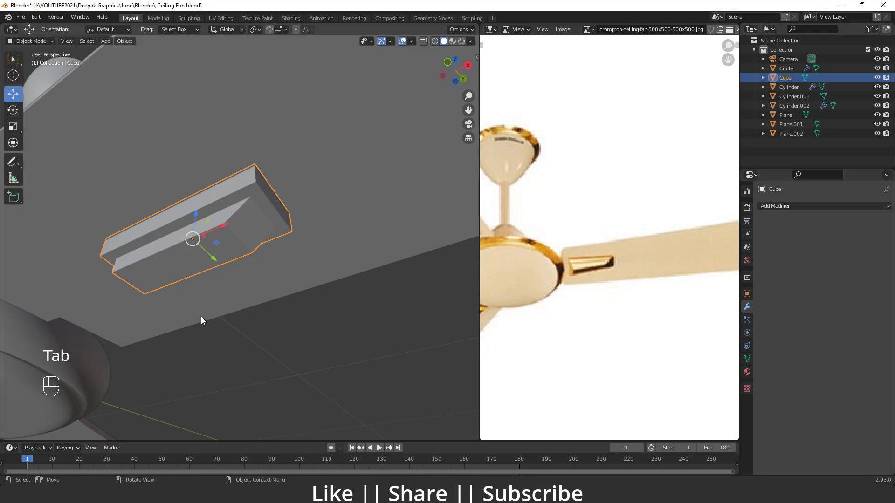
Add a Bevel modifier to the bracket with 0.001 m amount and 4 segments
key(Tab)
key(ctrl+z)
key(ctrl+z)
click(274, 320)
key(Tab)
drag(201, 271, 208, 273)
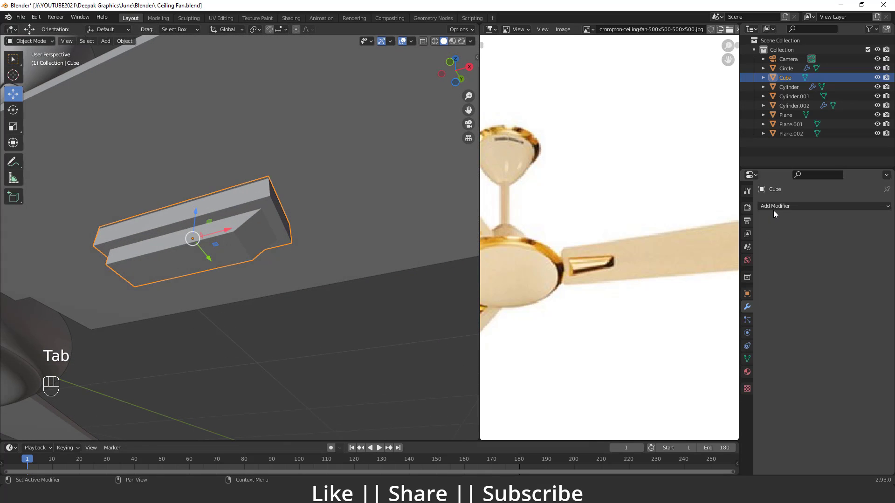
drag(748, 250, 680, 249)
key(ctrl+a)
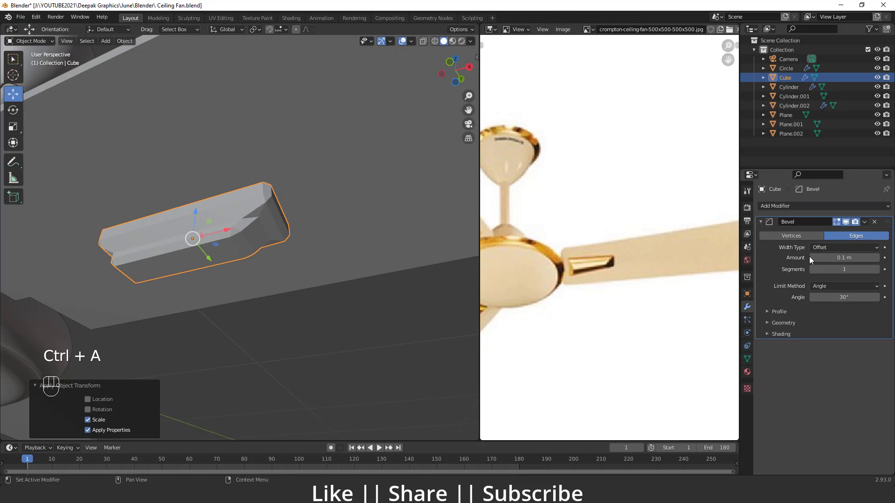
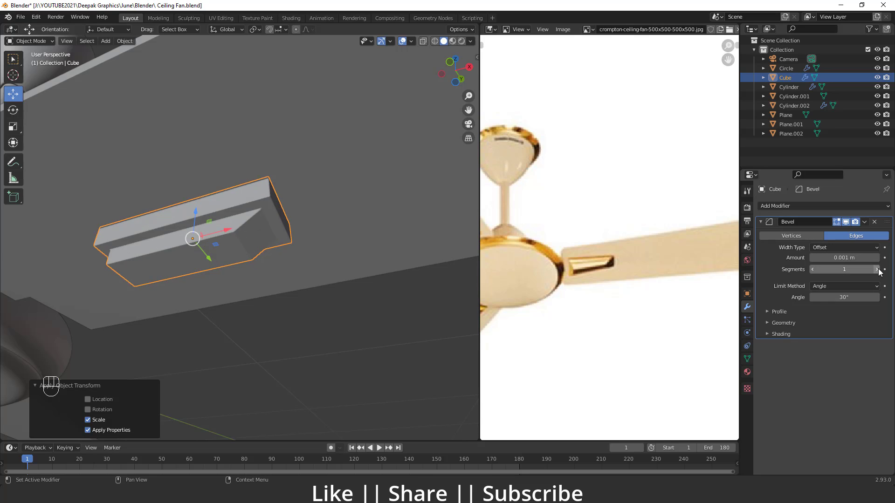
click(877, 272)
double_click(878, 272)
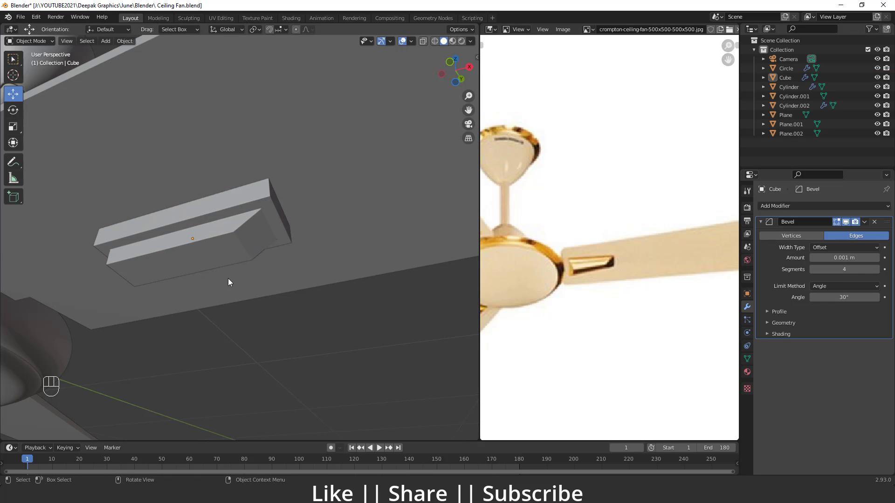
Stretch the bracket's outer end face further along the blade and view the fan from below
click(274, 215)
key(Tab)
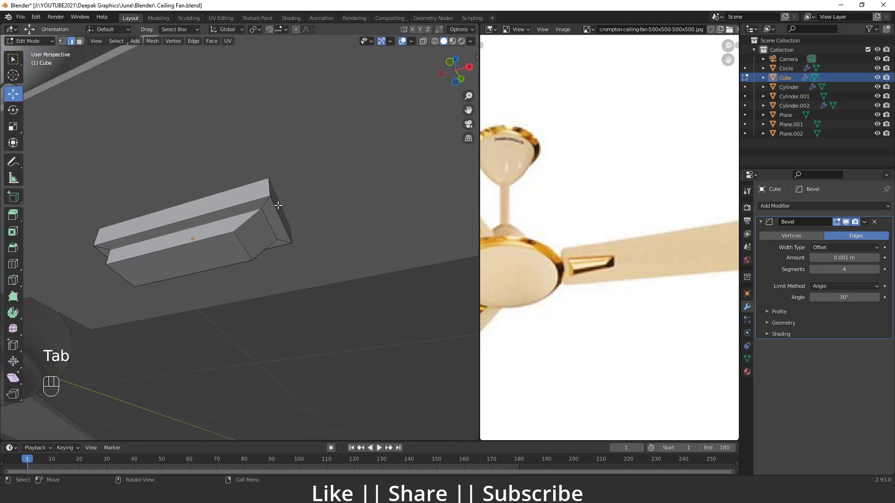
click(278, 207)
key(3)
click(280, 205)
drag(302, 202, 319, 197)
key(Tab)
drag(258, 274, 281, 215)
drag(254, 246, 217, 238)
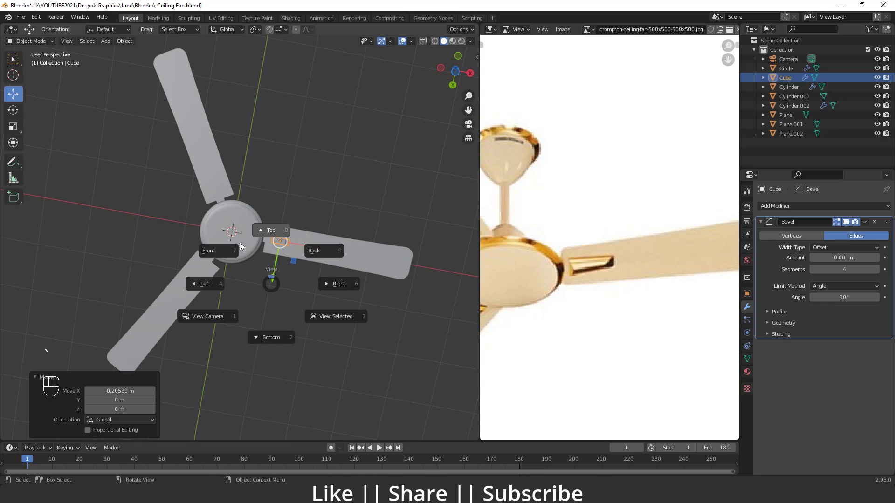